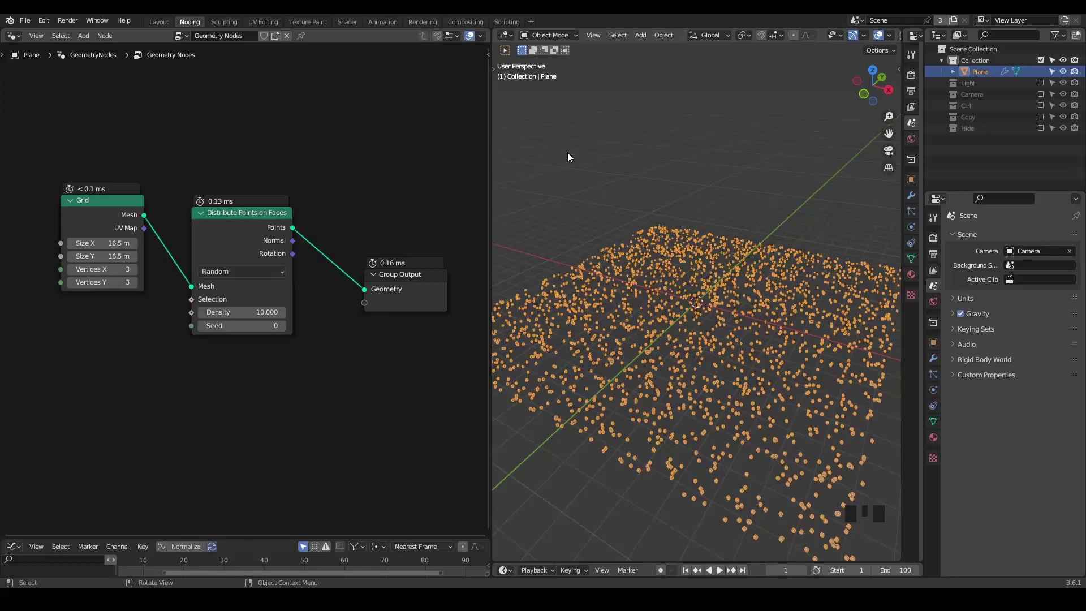
Step: Add the G_Points Distribute node group from the node search
{"action": "key", "text": "ctrl+a"}
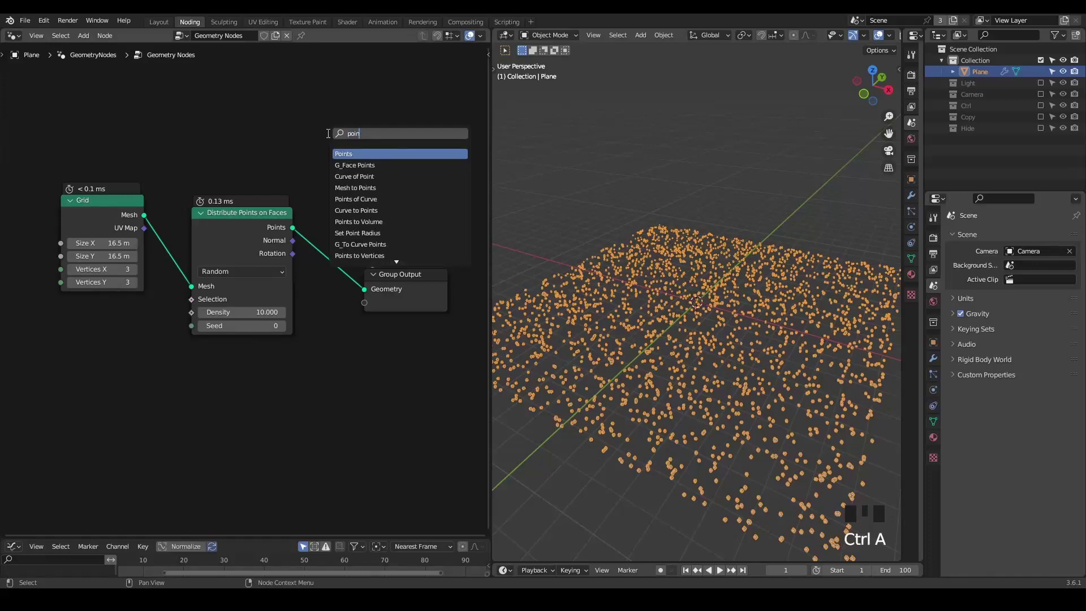
{"action": "key", "text": "Down"}
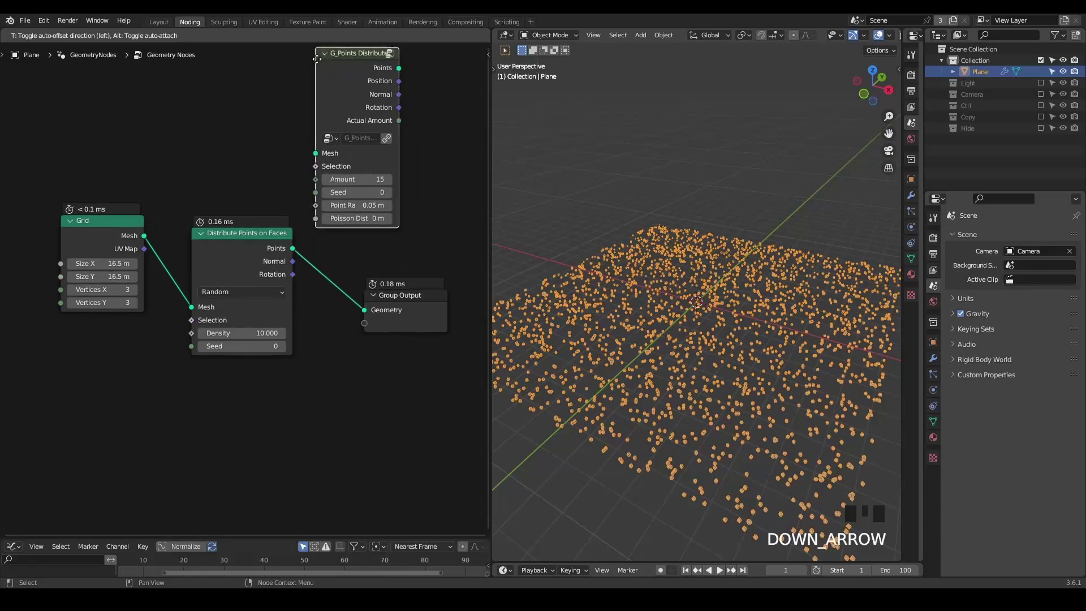
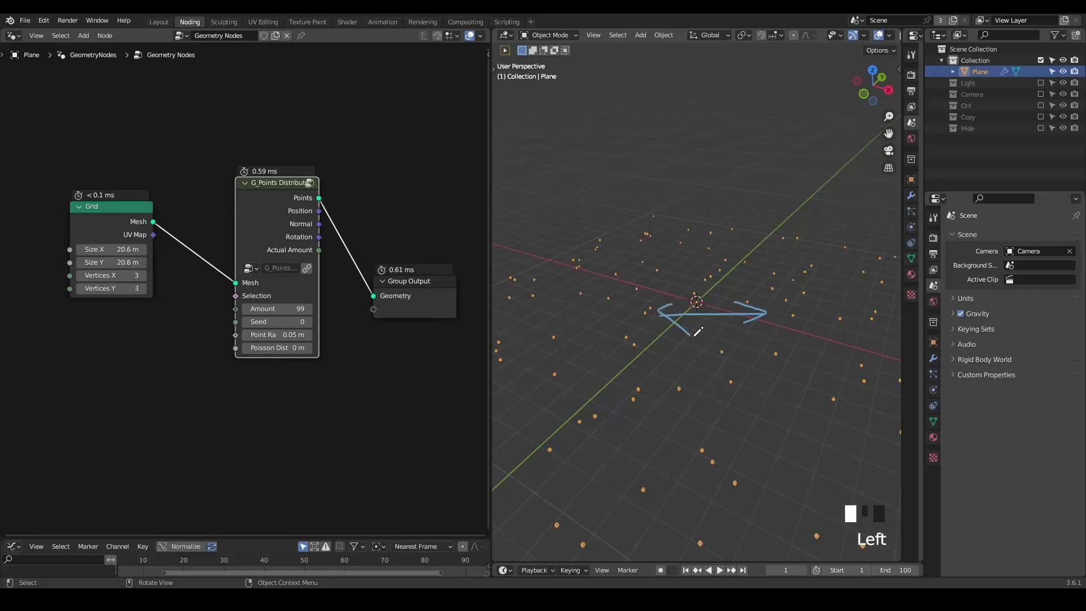
Step: Preview the plain grid mesh in the viewport before resizing it
{"action": "key", "text": "d"}
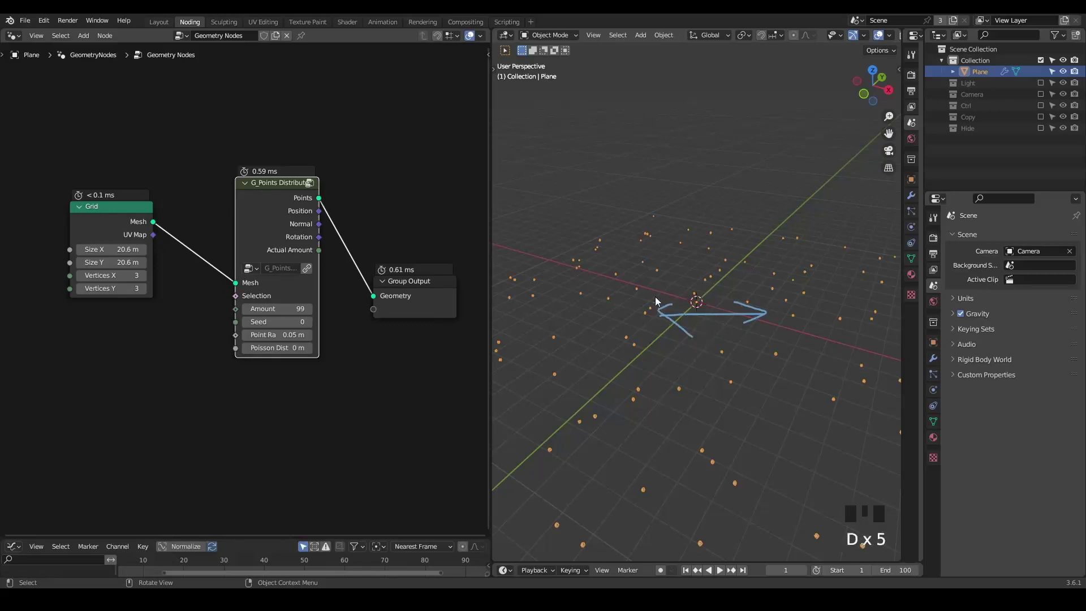
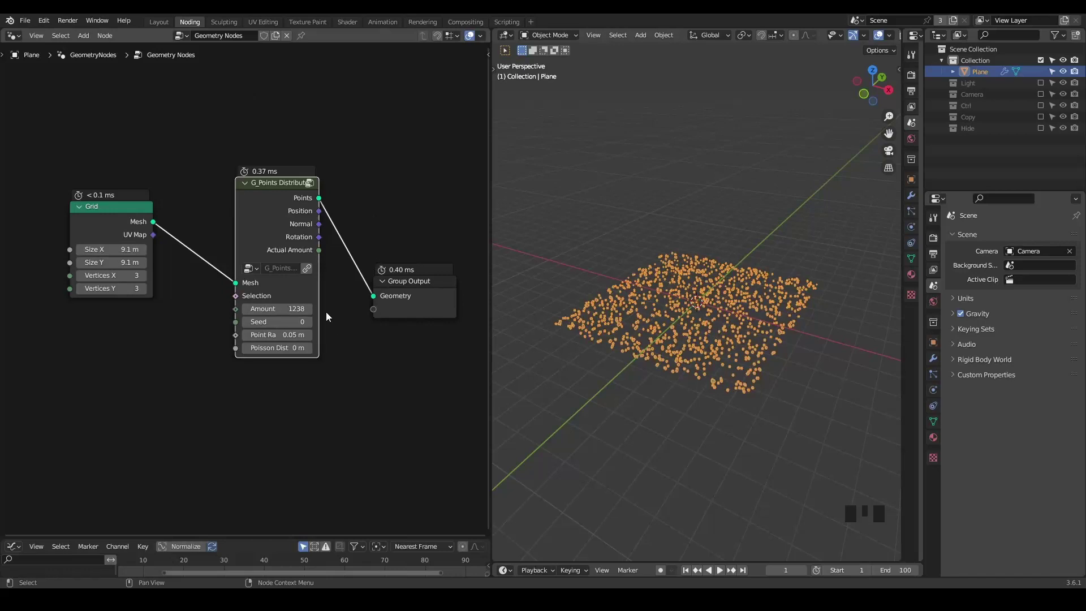
{"action": "key", "text": "n"}
{"action": "key", "text": "ctrl+shift+alt+q"}
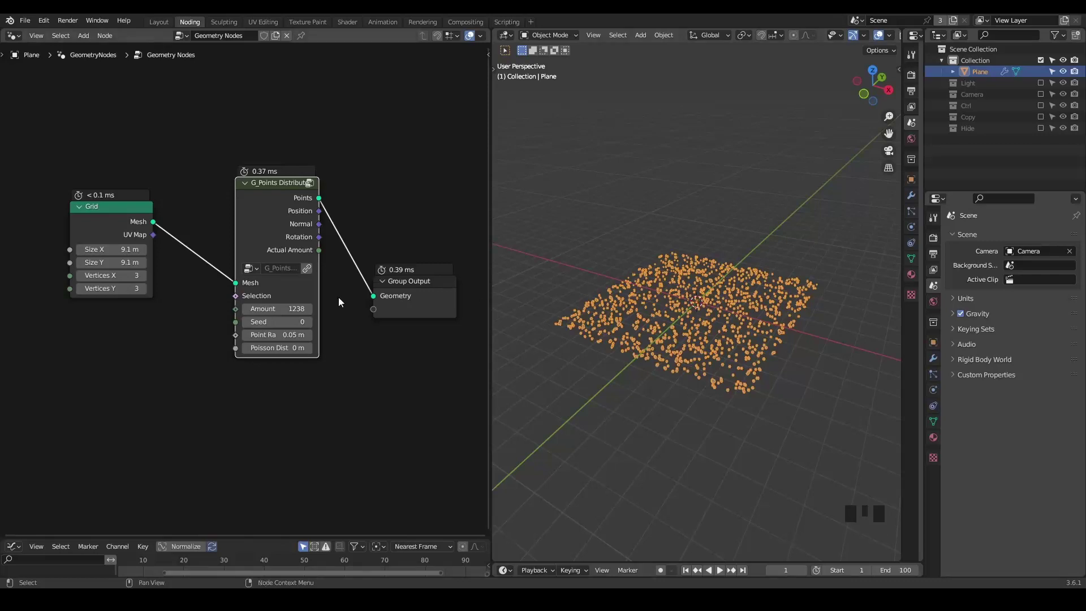
{"action": "left_click_drag", "start_coordinate": [161, 302], "coordinate": [166, 215]}
{"action": "left_click", "coordinate": [166, 216]}
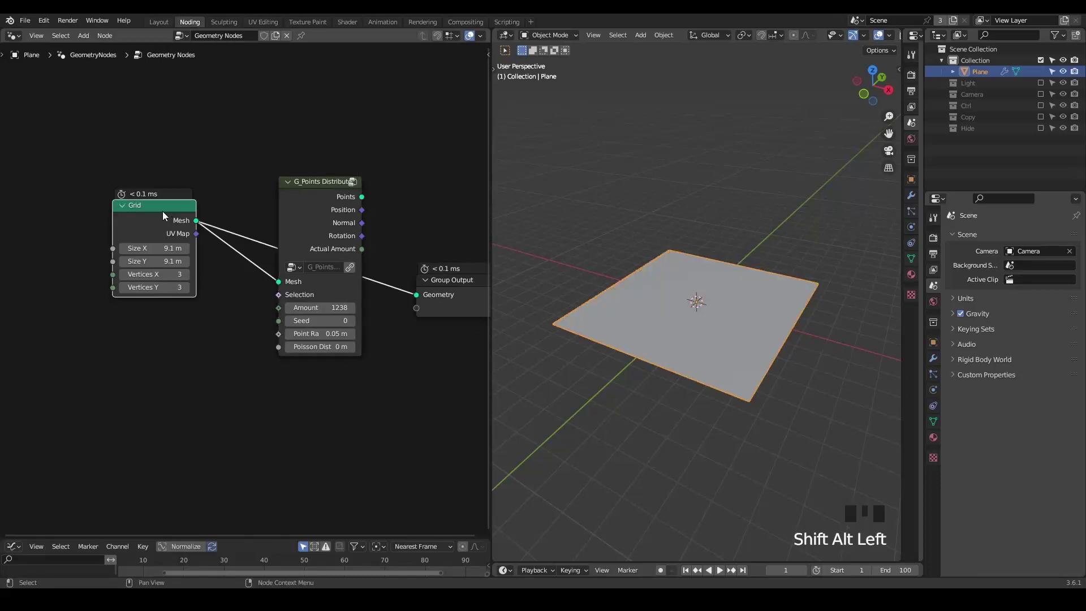
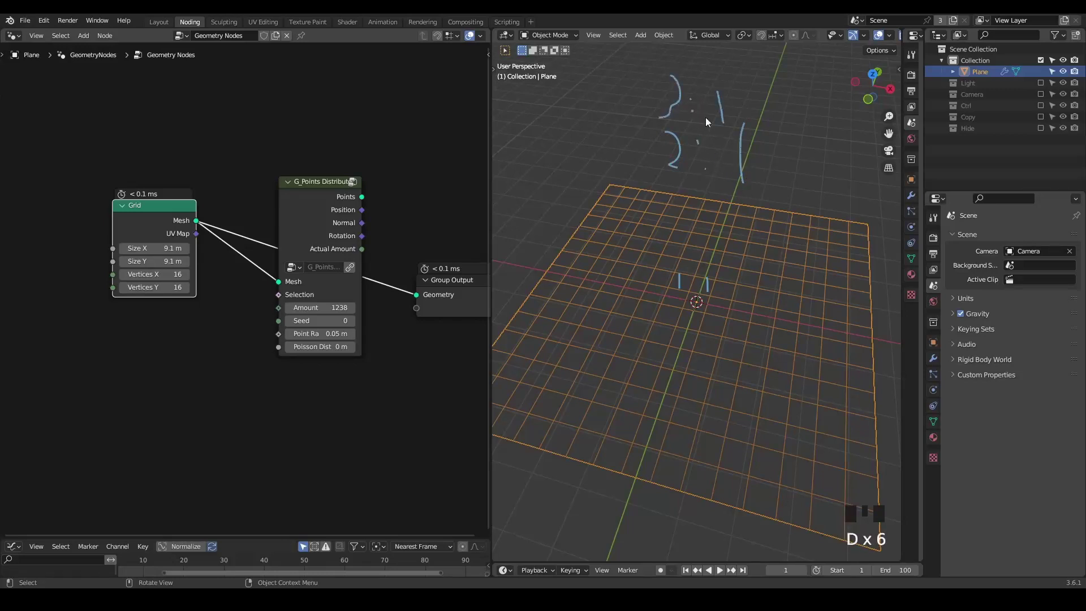
Step: Set the Grid size to 6.6 m with 16 vertices per side and Amount 1238
{"action": "key", "text": "d"}
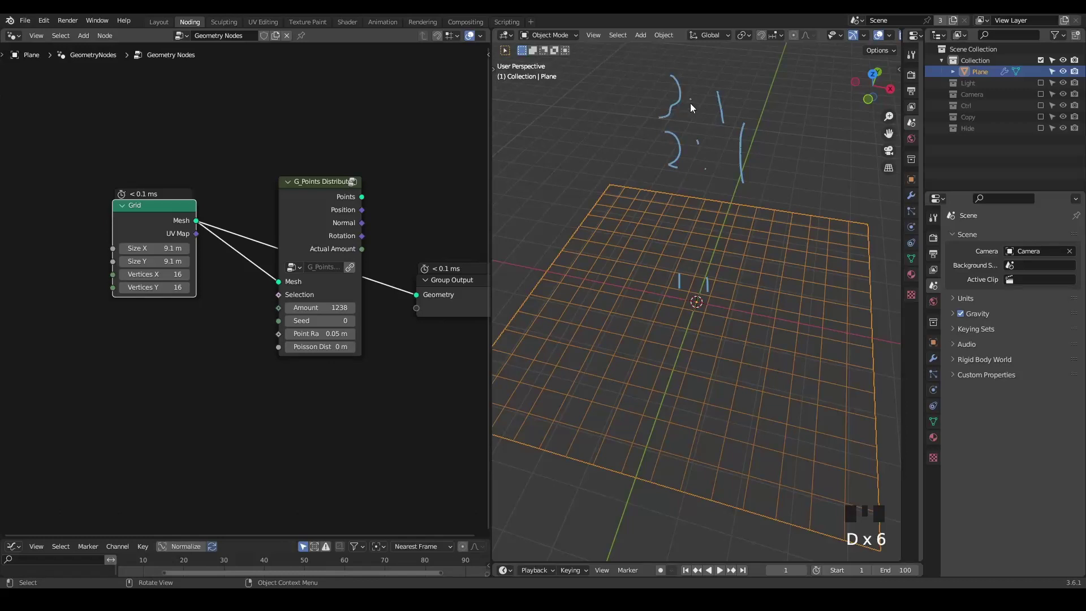
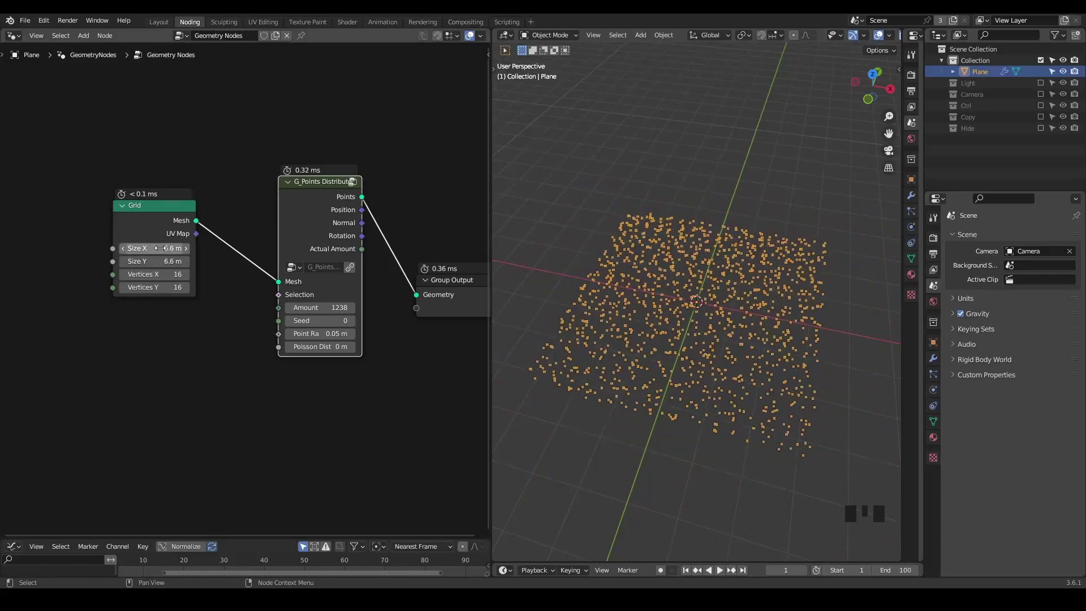
{"action": "left_click_drag", "start_coordinate": [247, 236], "coordinate": [268, 204]}
{"action": "left_click", "coordinate": [267, 204]}
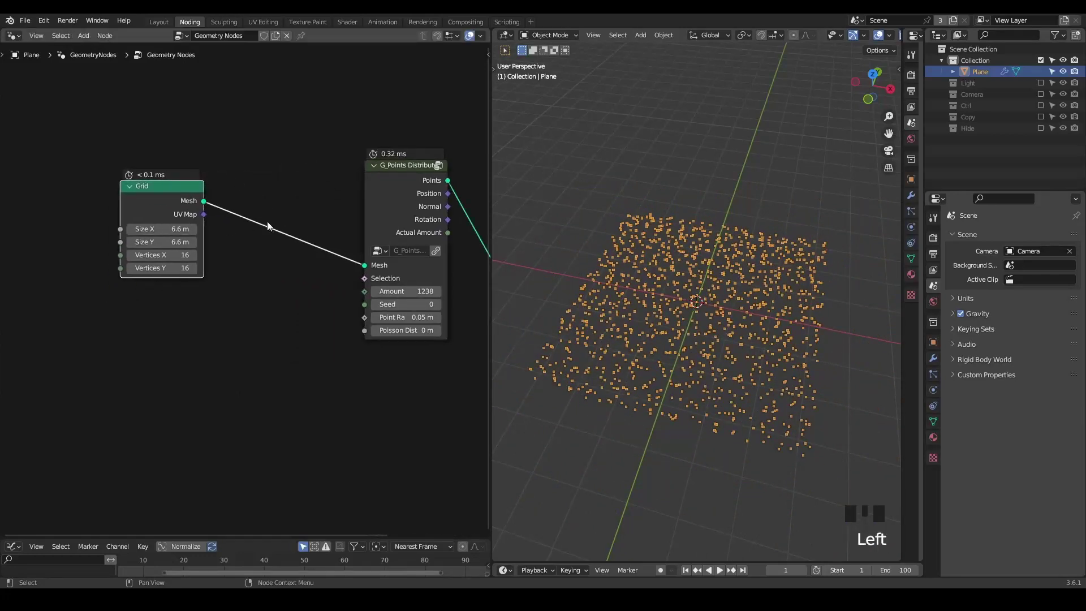
Step: Insert G_Normal Displacement after the Grid and drive it with a G_Noise 3D Fac output
{"action": "key", "text": "ctrl+a"}
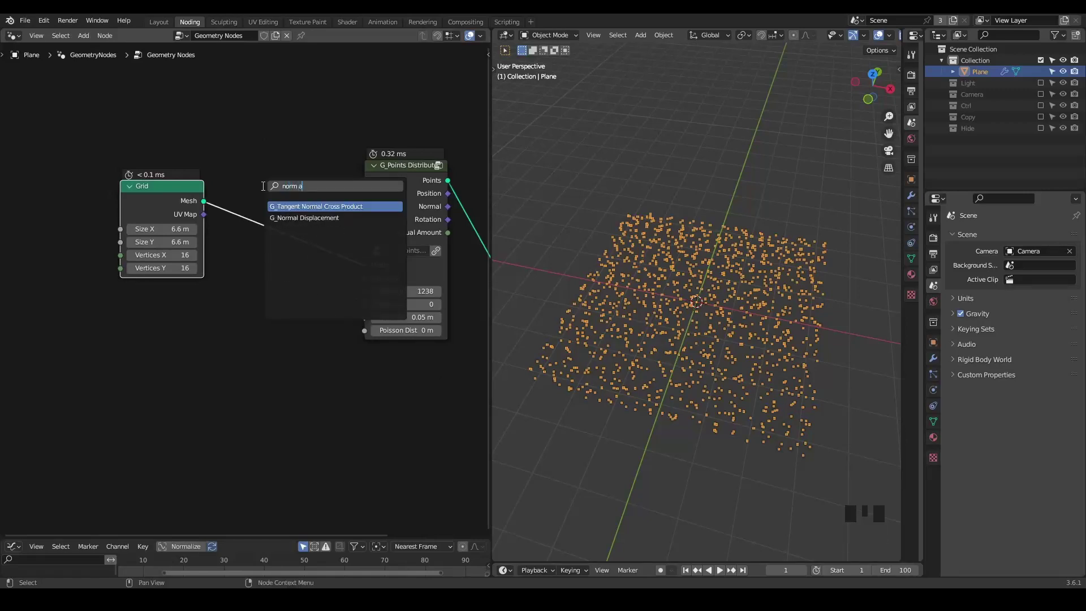
{"action": "key", "text": "BackSpace"}
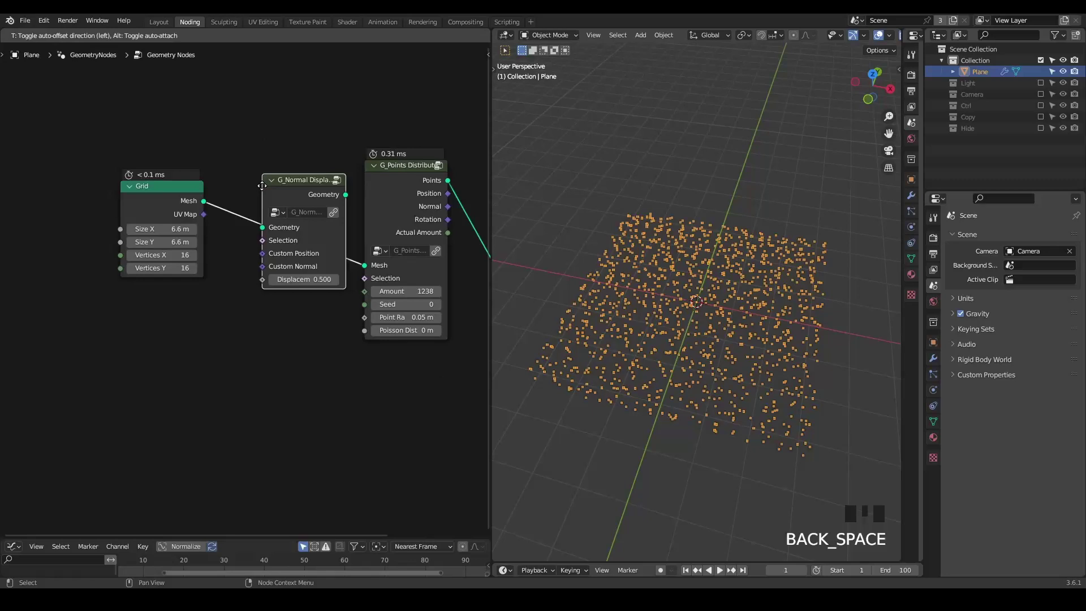
{"action": "middle_click", "coordinate": [148, 358]}
{"action": "key", "text": "ctrl+a"}
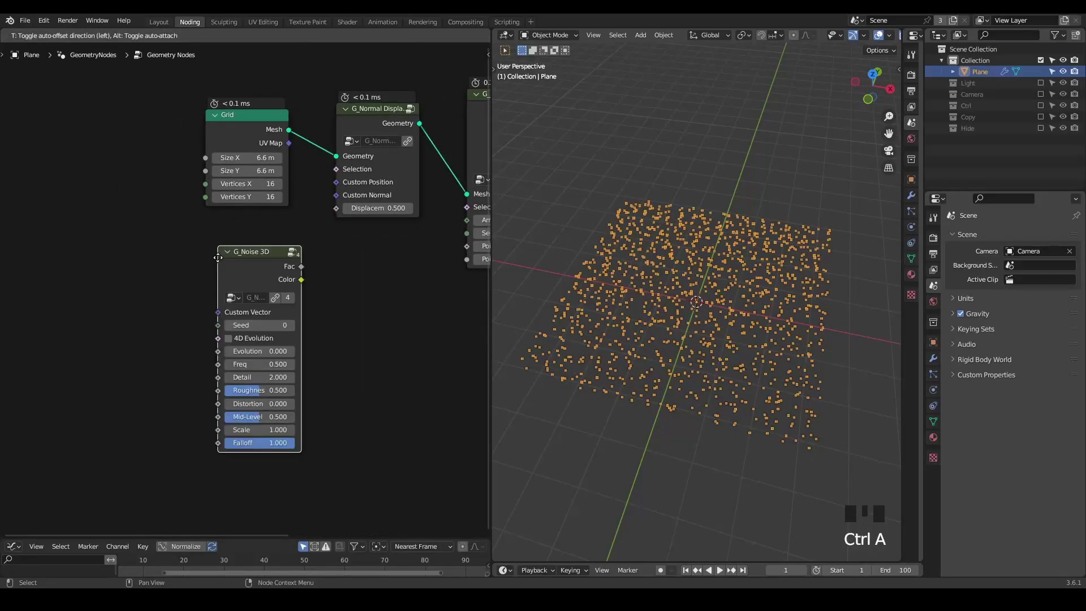
{"action": "left_click", "coordinate": [275, 268]}
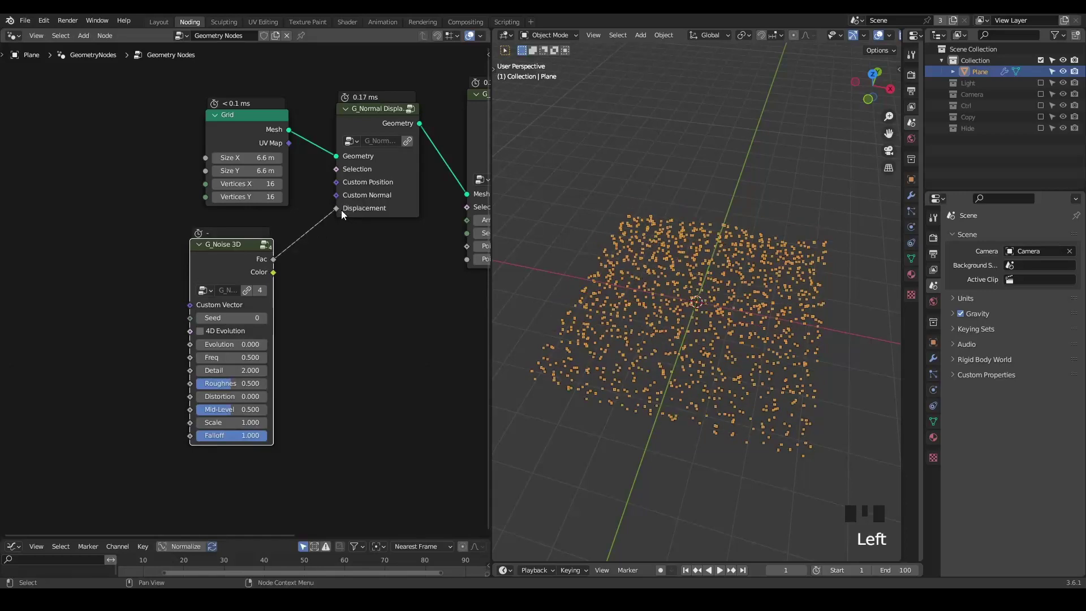
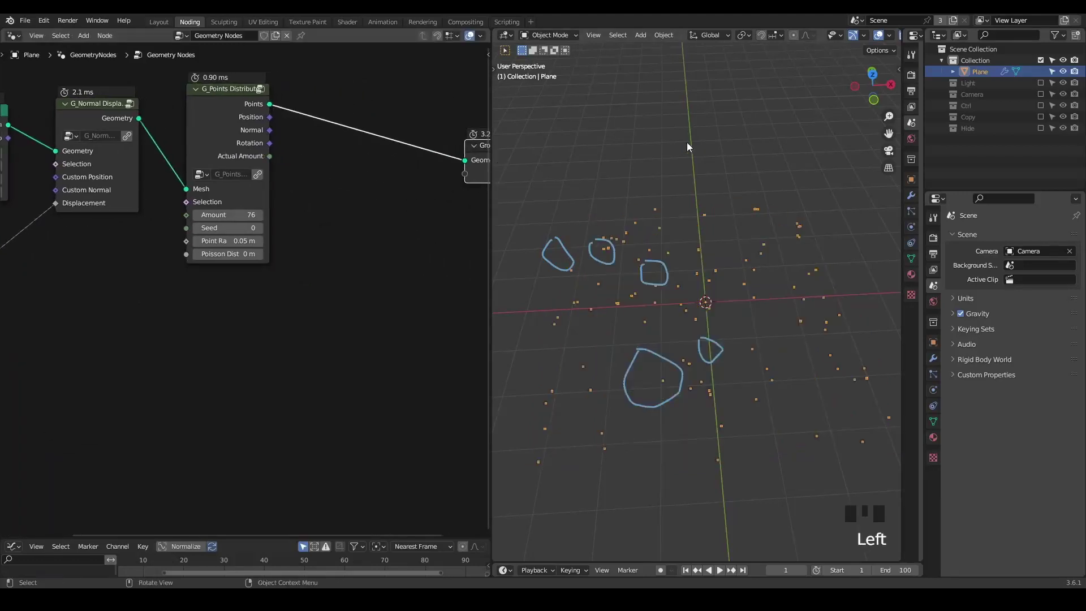
Step: Add a Cube, UV Sphere, Torus and Monkey head to the scene
{"action": "key", "text": "shift+a"}
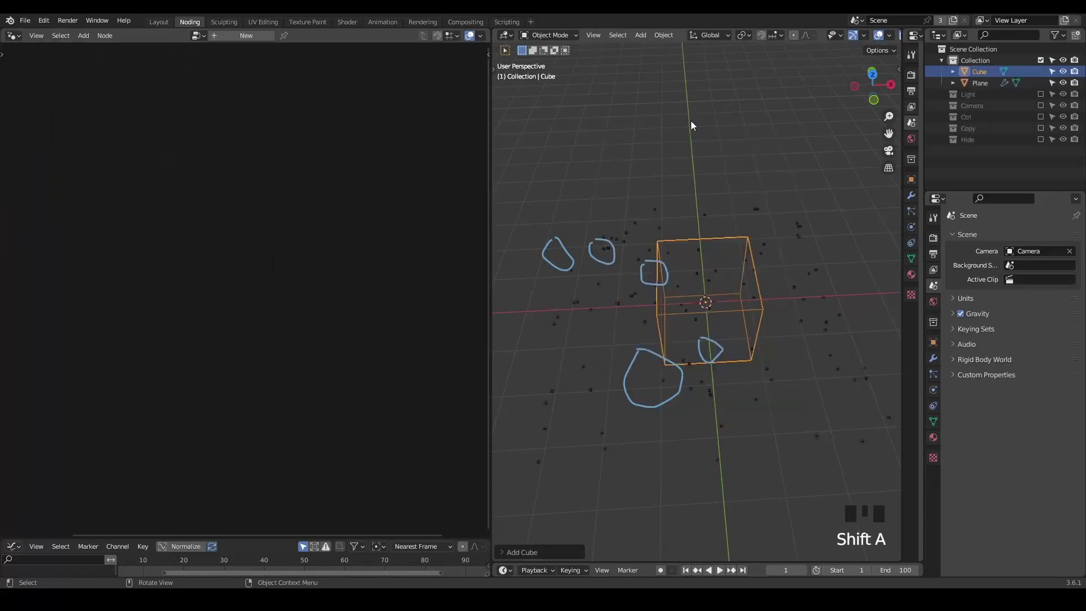
{"action": "key", "text": "shift+a"}
{"action": "key", "text": "shift+a"}
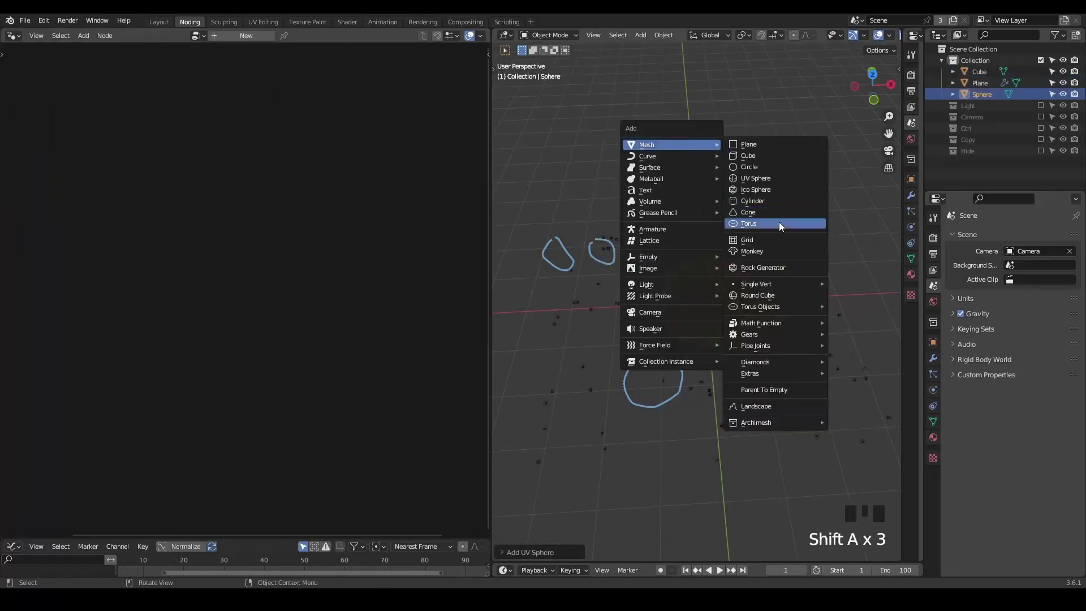
{"action": "key", "text": "shift+a"}
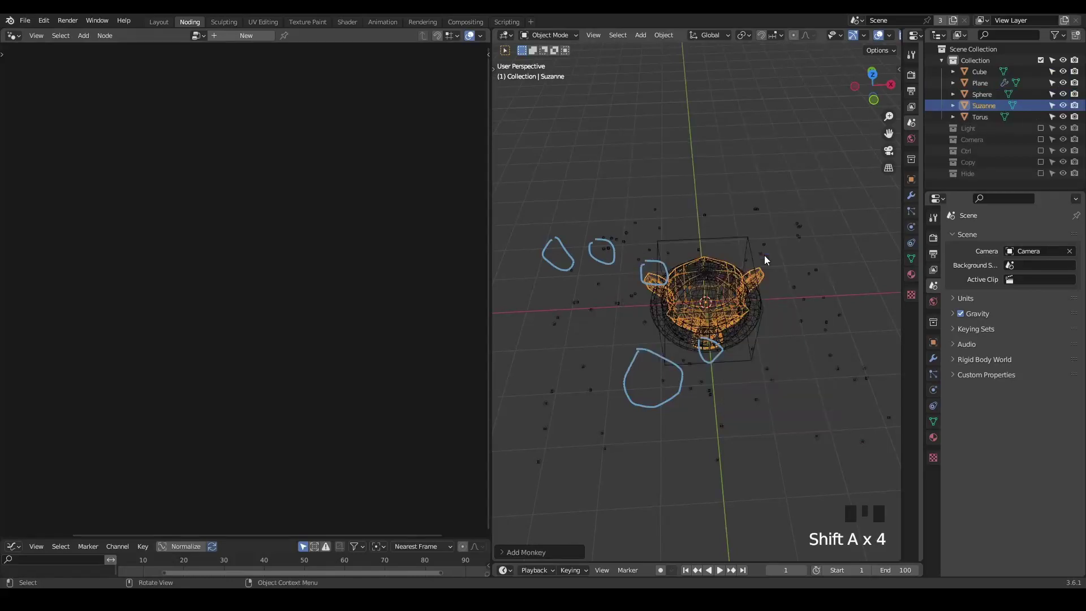
Step: Select the four new objects in the Outliner and move them into new Collection 7
{"action": "left_click", "coordinate": [979, 126]}
{"action": "left_click", "coordinate": [978, 104]}
{"action": "left_click", "coordinate": [978, 79]}
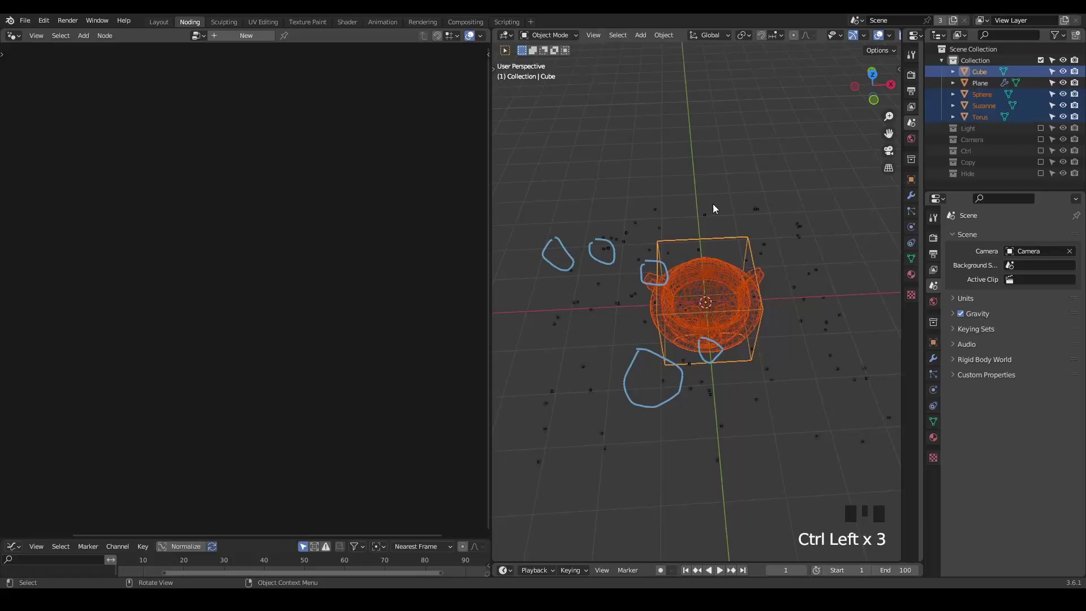
{"action": "key", "text": "m"}
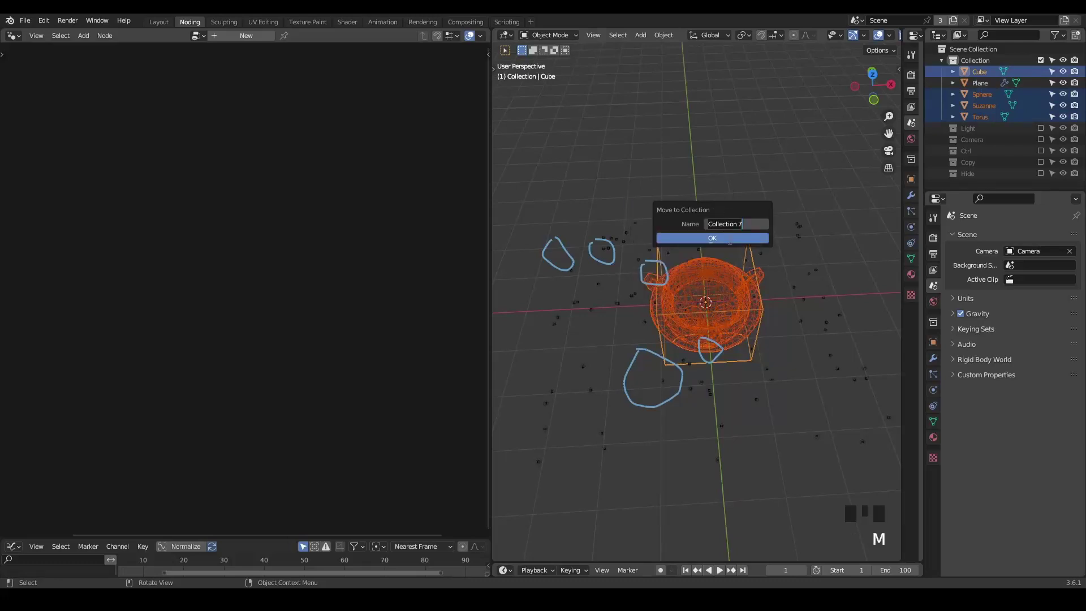
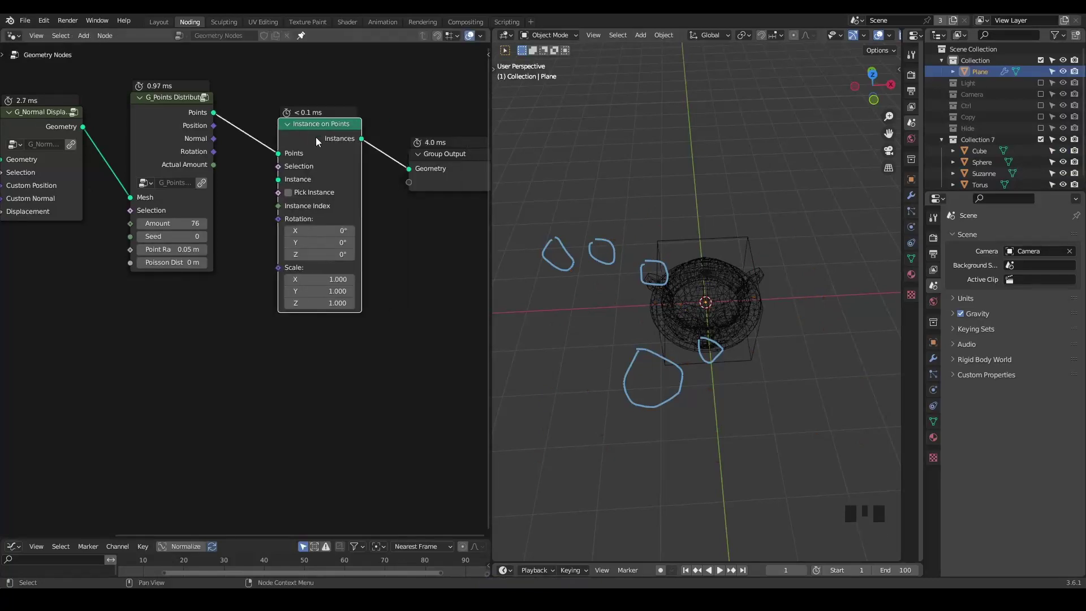
Step: Instance Collection 7 on the points with Relative, Separate Children and Pick Instance enabled
{"action": "left_click", "coordinate": [996, 143]}
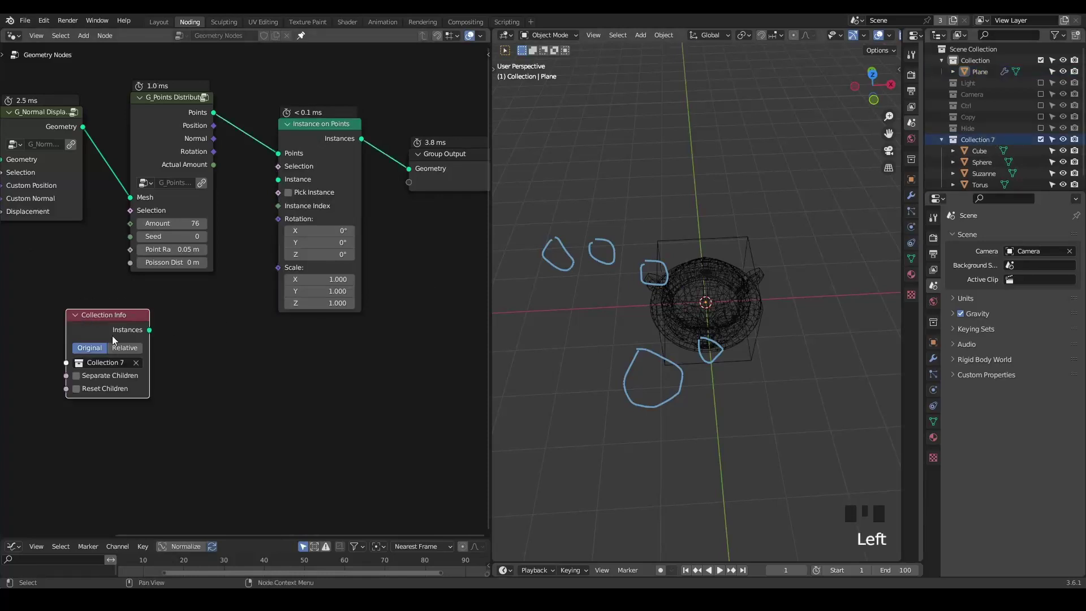
{"action": "left_click", "coordinate": [124, 357]}
{"action": "left_click", "coordinate": [115, 333]}
{"action": "left_click", "coordinate": [98, 380]}
{"action": "left_click", "coordinate": [143, 334]}
Step: Hide source Collection 7 and inspect the instanced shapes covering the plane
{"action": "left_click", "coordinate": [297, 200]}
{"action": "scroll", "scroll_direction": "down", "scroll_amount": 3}
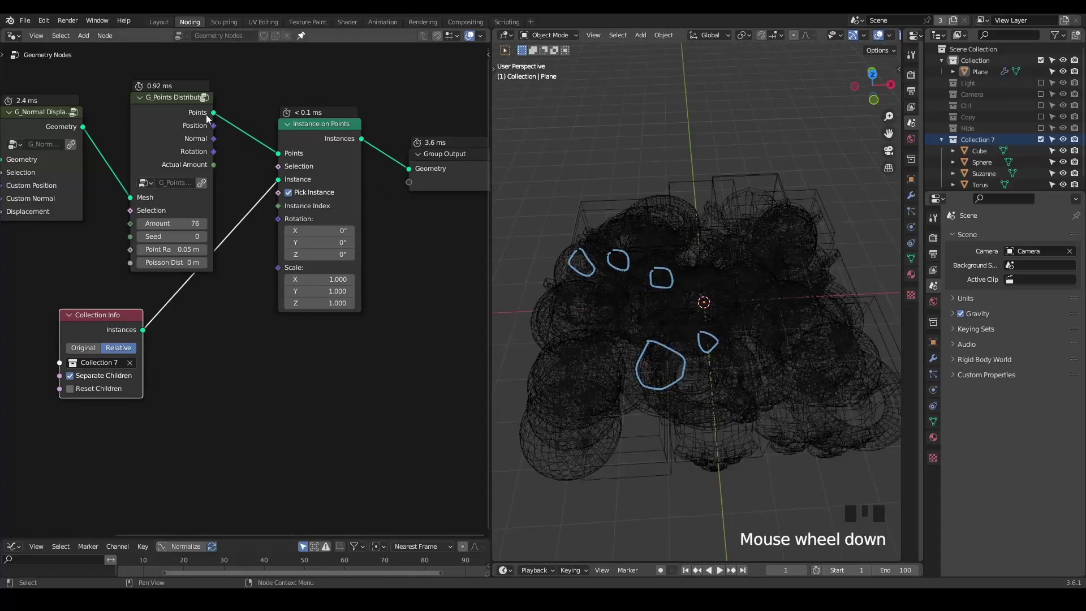
{"action": "left_click", "coordinate": [192, 116]}
{"action": "left_click", "coordinate": [671, 250]}
{"action": "left_click", "coordinate": [661, 244]}
{"action": "key", "text": "d"}
{"action": "left_click_drag", "start_coordinate": [576, 248], "coordinate": [882, 197]}
{"action": "key", "text": "d"}
{"action": "left_click", "coordinate": [1044, 142]}
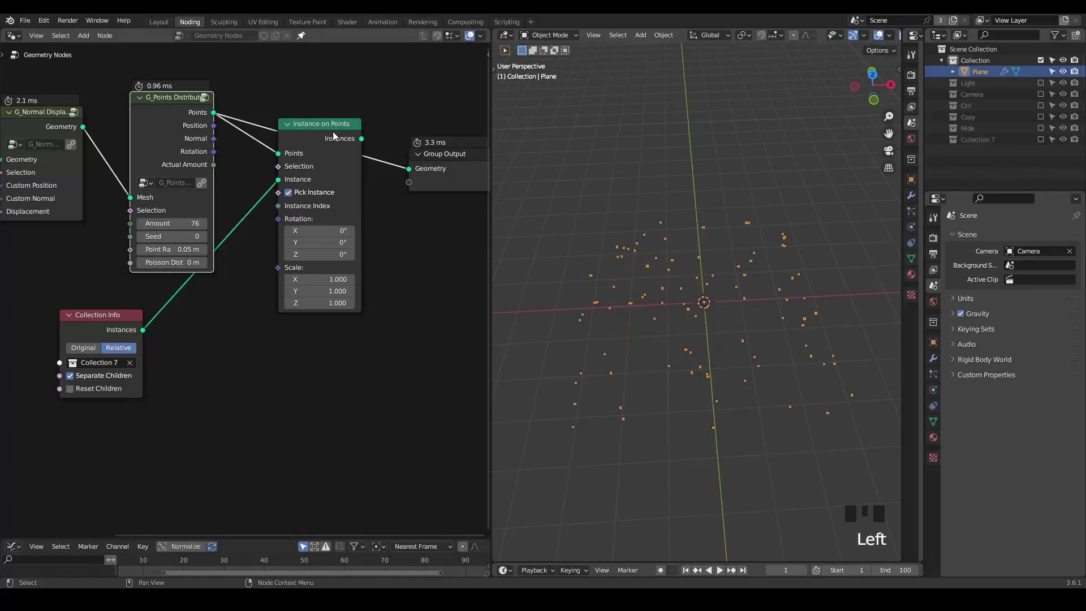
{"action": "left_click", "coordinate": [340, 137]}
{"action": "left_click_drag", "start_coordinate": [371, 173], "coordinate": [410, 81]}
{"action": "left_click", "coordinate": [410, 81]}
Step: Show instances as solid shapes and add the G_Value Precision group driving Instance Scale
{"action": "key", "text": "g"}
{"action": "key", "text": "z"}
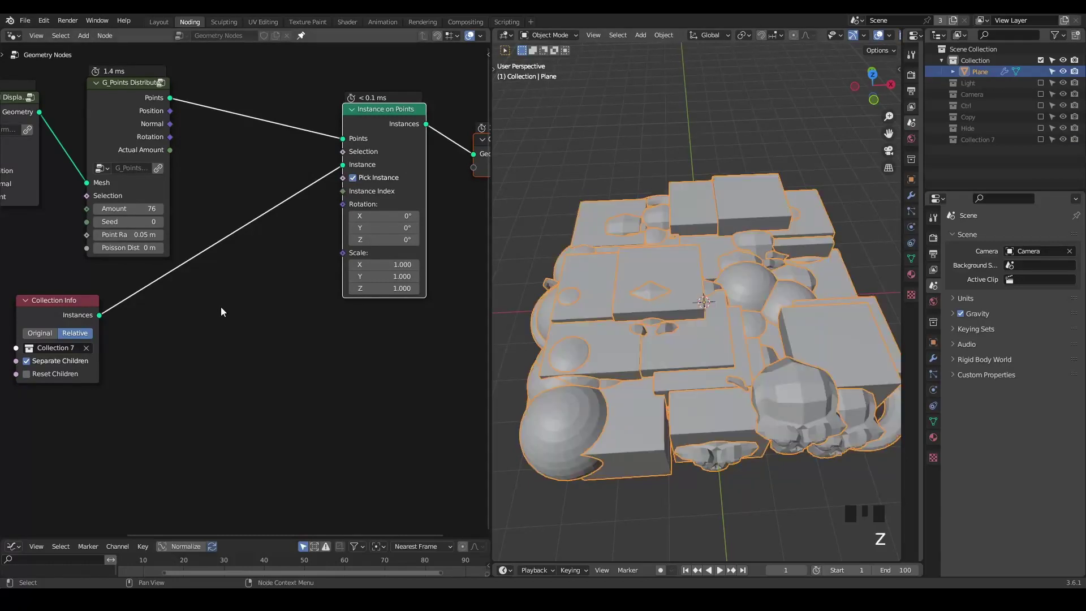
{"action": "key", "text": "ctrl+a"}
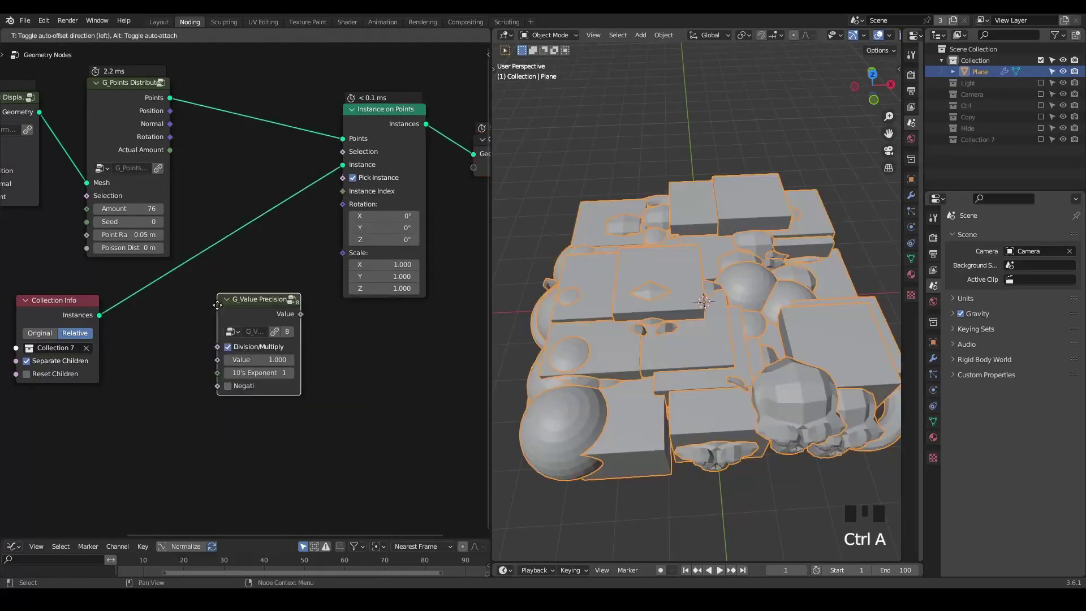
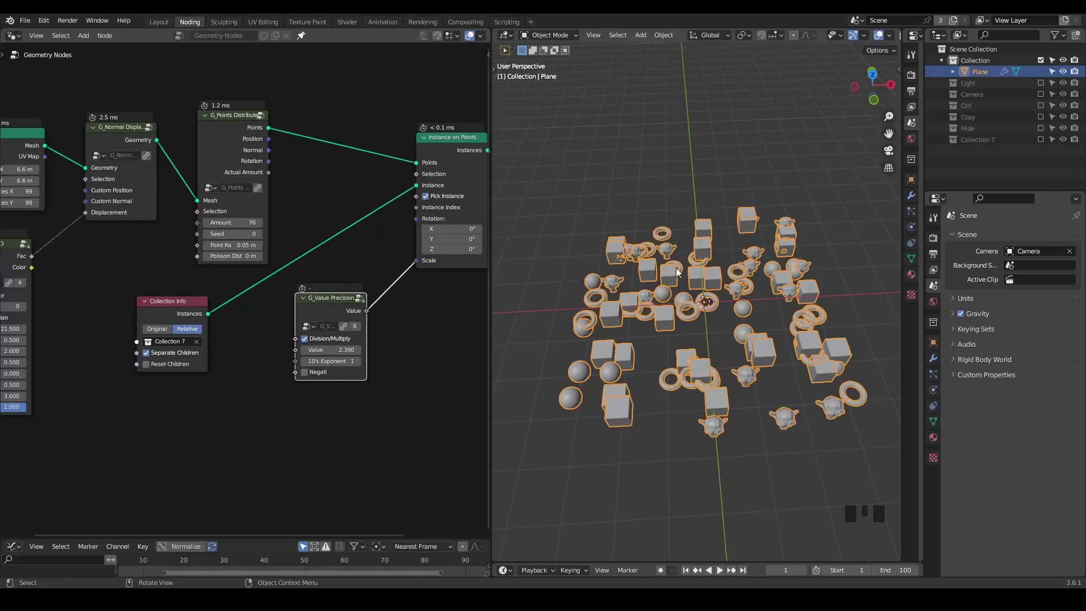
Step: Set the precision value to 2.390 so the scattered shapes shrink, and tidy the Collection Info node
{"action": "key", "text": "d"}
{"action": "key", "text": "d"}
{"action": "key", "text": "d"}
{"action": "left_click", "coordinate": [594, 254]}
{"action": "key", "text": "d"}
{"action": "key", "text": "d"}
{"action": "key", "text": "d"}
{"action": "left_click", "coordinate": [624, 248]}
{"action": "key", "text": "d"}
{"action": "key", "text": "d"}
{"action": "key", "text": "d"}
{"action": "left_click", "coordinate": [718, 253]}
{"action": "key", "text": "d"}
{"action": "key", "text": "d"}
{"action": "key", "text": "d"}
{"action": "left_click", "coordinate": [751, 246]}
{"action": "key", "text": "d"}
{"action": "right_click", "coordinate": [777, 211]}
{"action": "key", "text": "d"}
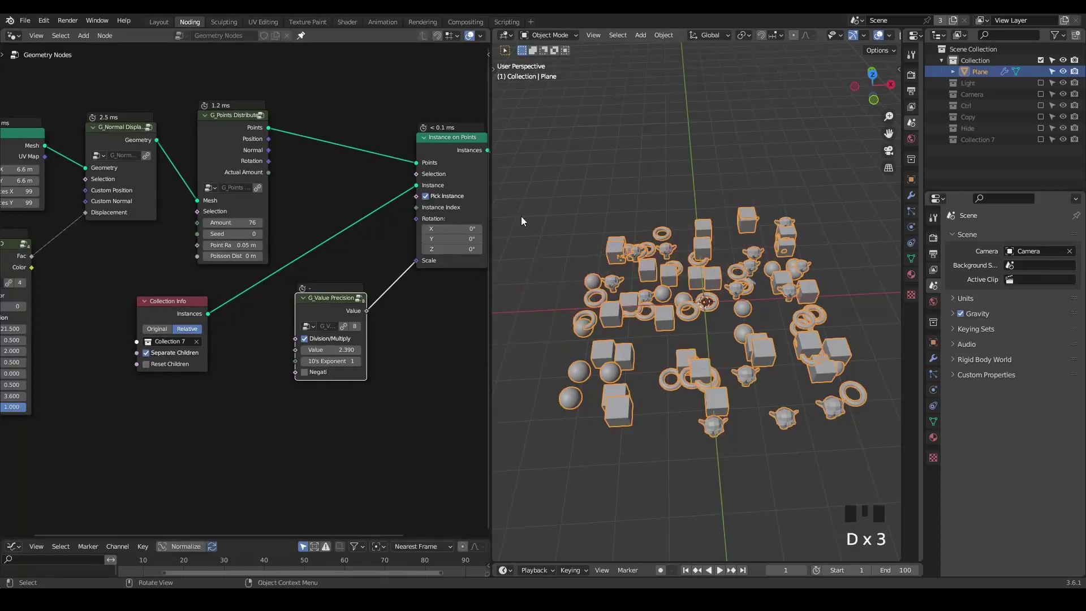
{"action": "key", "text": "ctrl+shift+alt+q"}
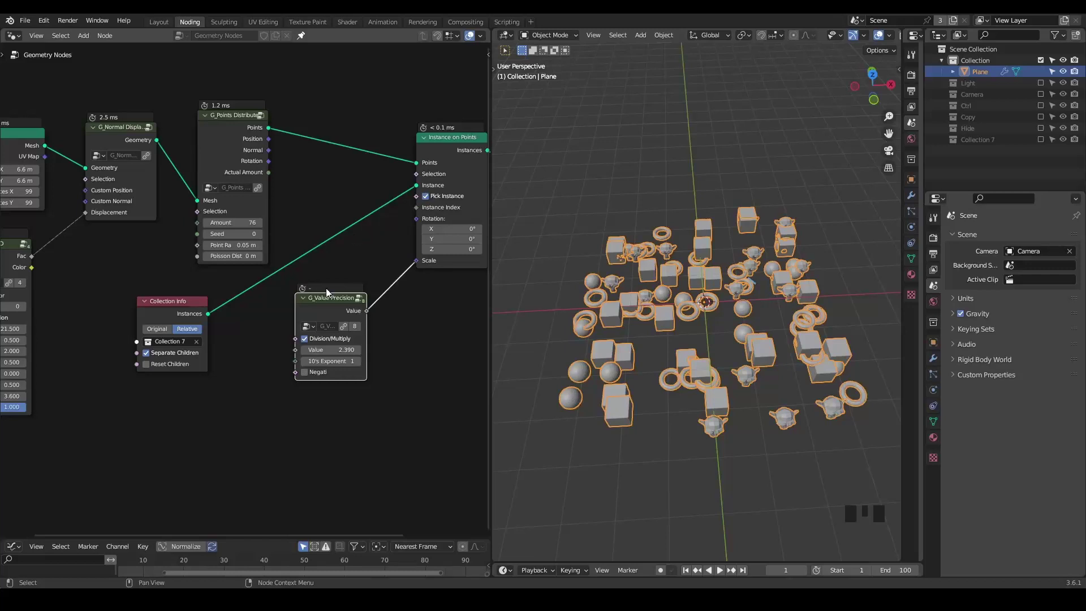
{"action": "left_click", "coordinate": [171, 315]}
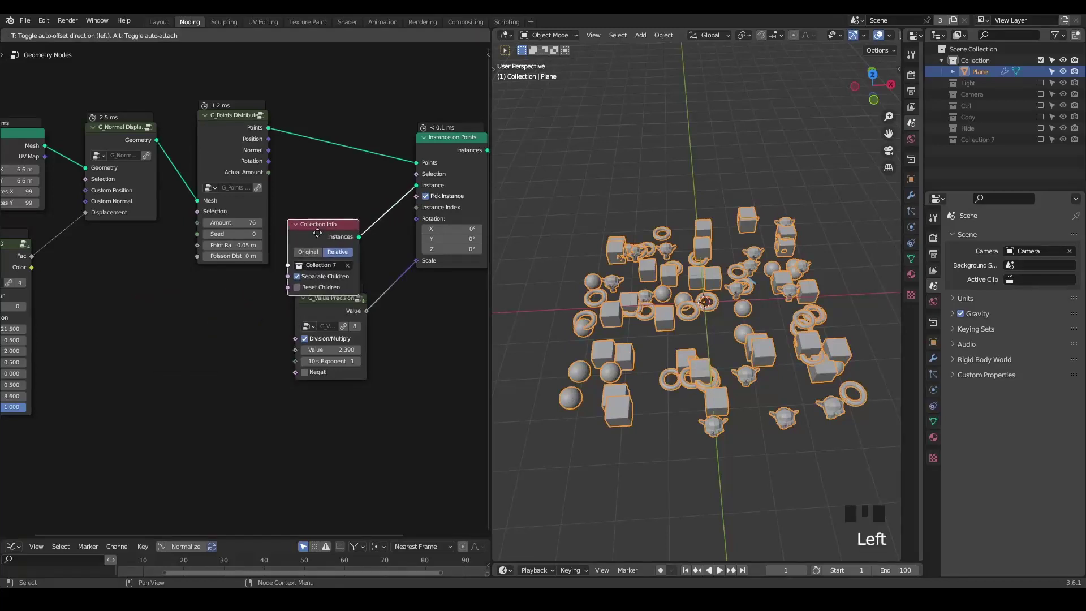
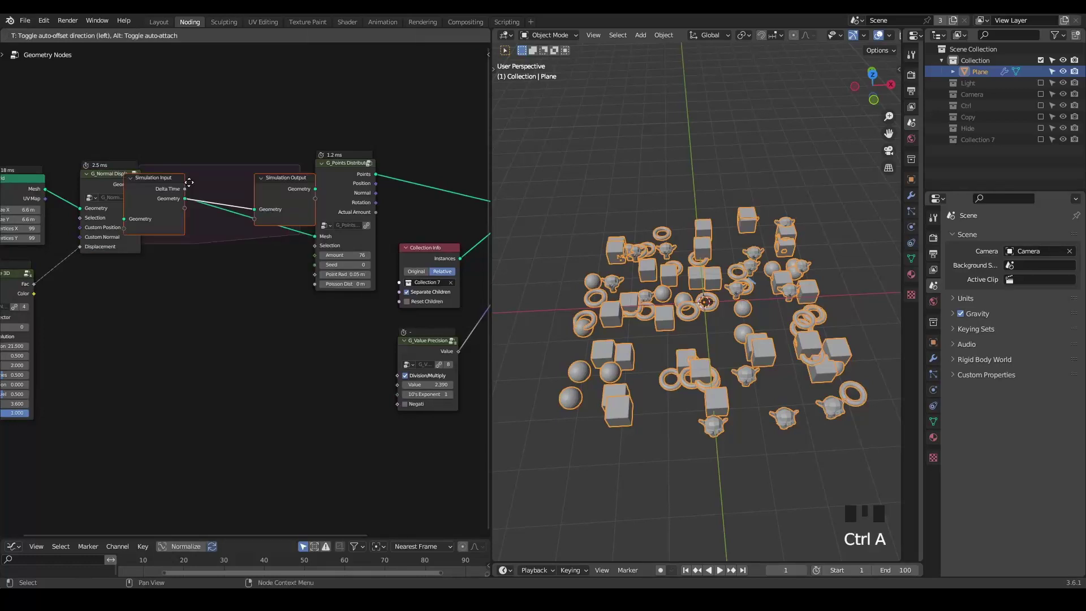
Step: Move the Simulation zone above the chain and feed the displaced grid into Simulation Input
{"action": "middle_click", "coordinate": [191, 192]}
{"action": "scroll", "scroll_direction": "up", "scroll_amount": 3}
{"action": "scroll", "scroll_direction": "up", "scroll_amount": 3}
{"action": "left_click_drag", "start_coordinate": [175, 260], "coordinate": [183, 243]}
{"action": "key", "text": "d"}
{"action": "left_click_drag", "start_coordinate": [198, 193], "coordinate": [296, 192]}
{"action": "key", "text": "d"}
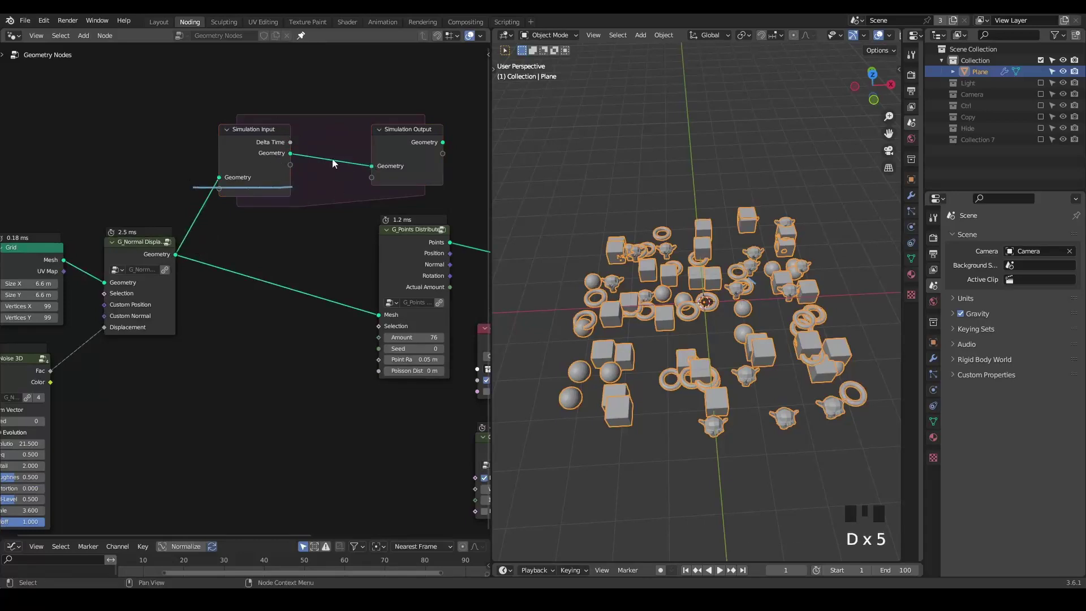
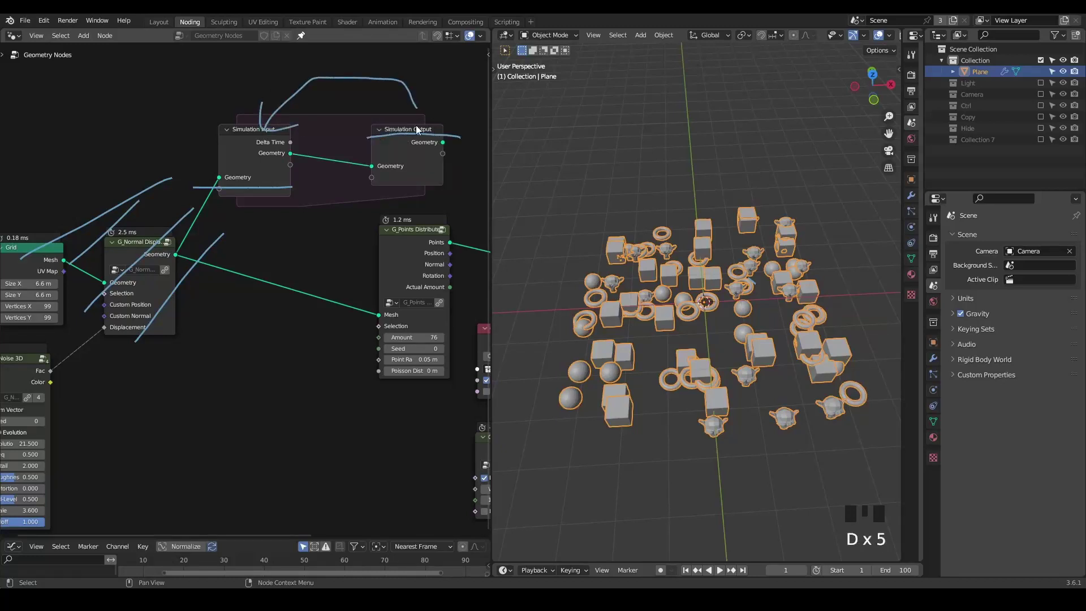
{"action": "key", "text": "d"}
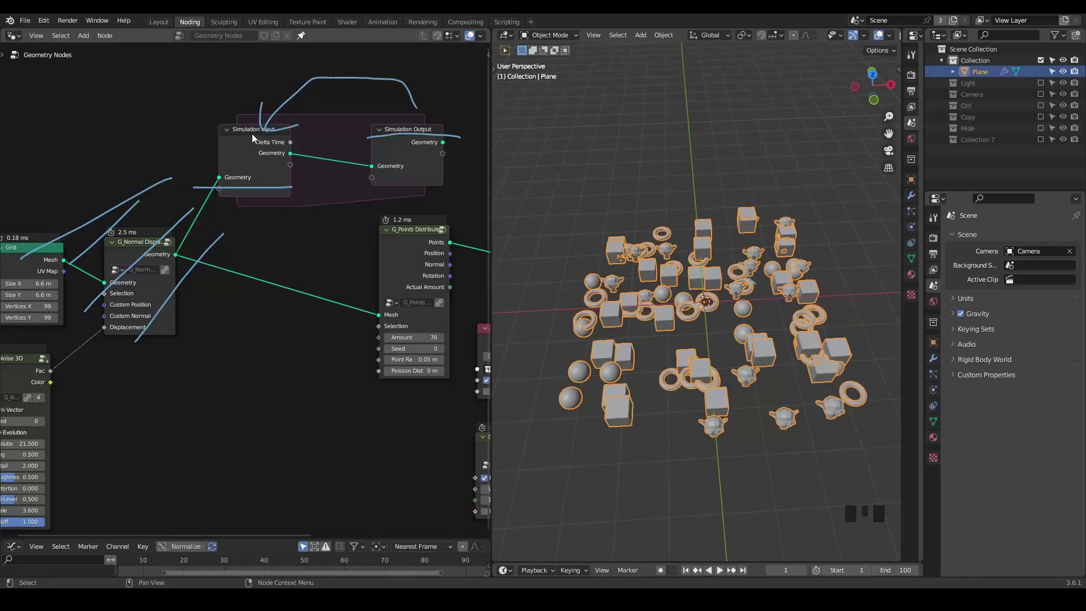
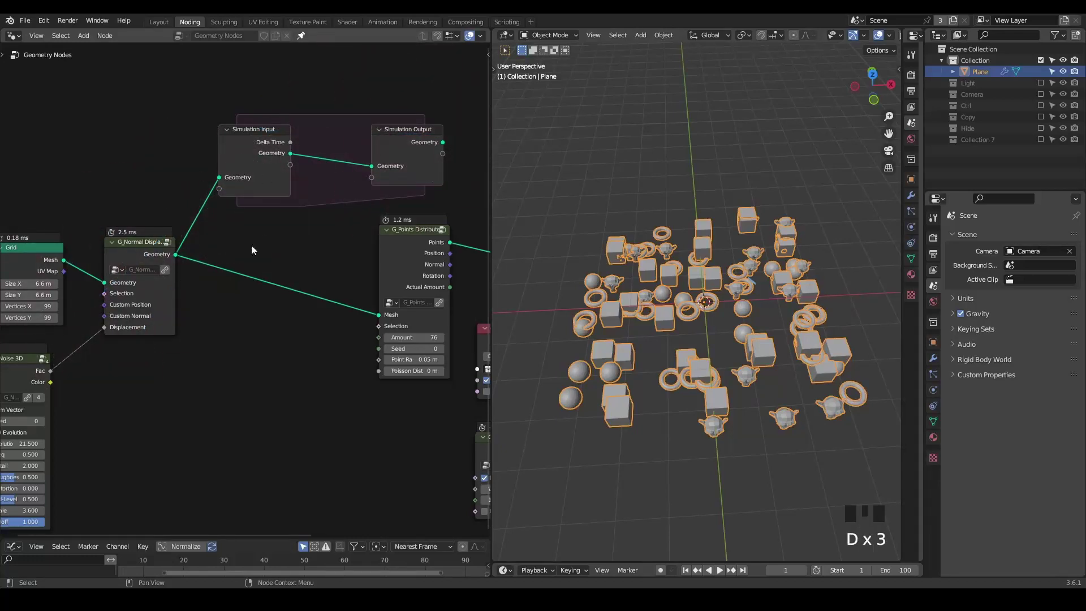
{"action": "scroll", "scroll_direction": "up", "scroll_amount": 3}
Step: Add a Scene Time node and drive the G_Noise 3D Evolution with its Seconds output
{"action": "left_click_drag", "start_coordinate": [210, 289], "coordinate": [214, 283]}
{"action": "left_click", "coordinate": [214, 282]}
{"action": "key", "text": "ctrl+a"}
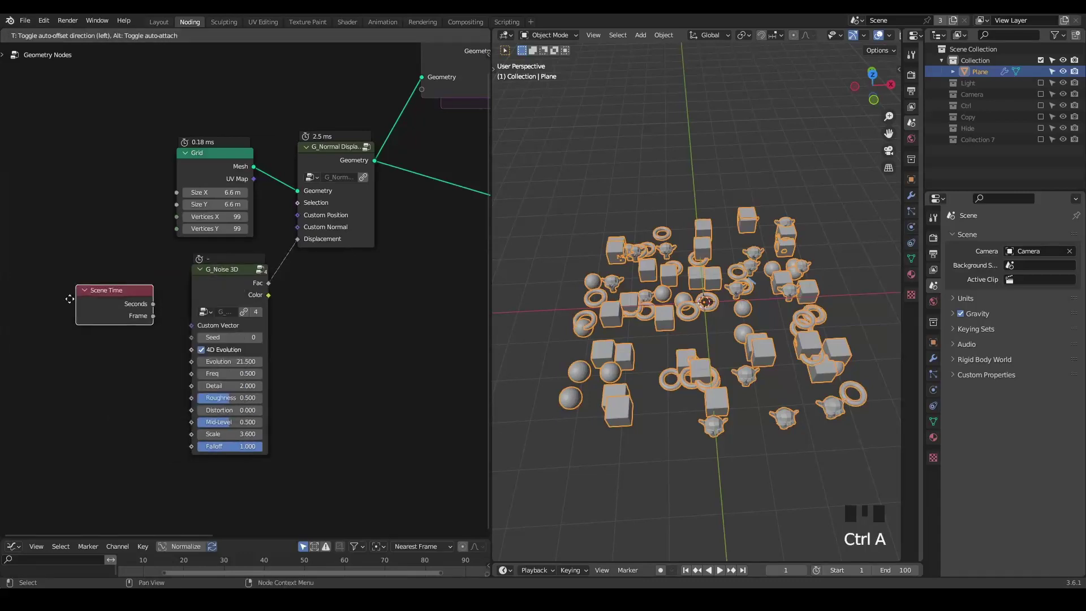
{"action": "left_click", "coordinate": [98, 326]}
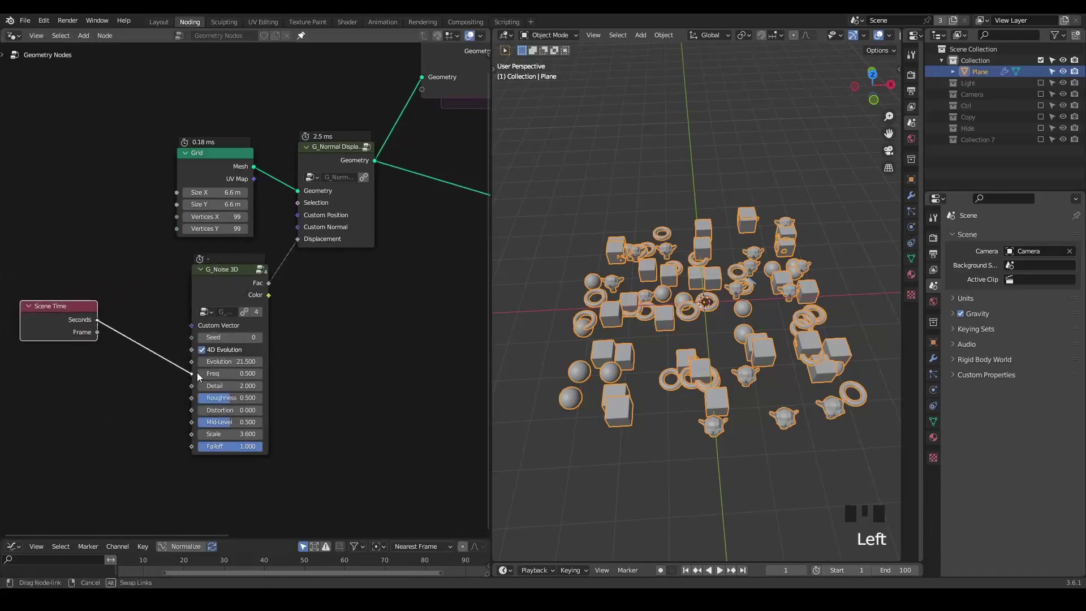
{"action": "left_click_drag", "start_coordinate": [290, 330], "coordinate": [241, 201]}
{"action": "left_click", "coordinate": [241, 201]}
{"action": "scroll", "scroll_direction": "down", "scroll_amount": 3}
Step: Play the animation to watch the plane evolve, then pass the Simulation Output onward
{"action": "key", "text": "space"}
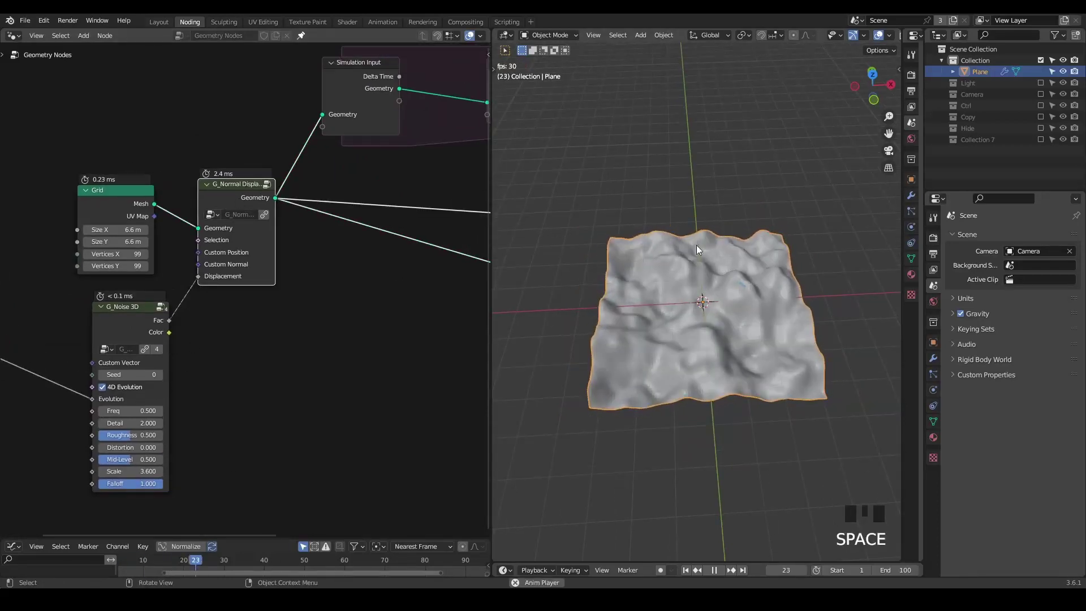
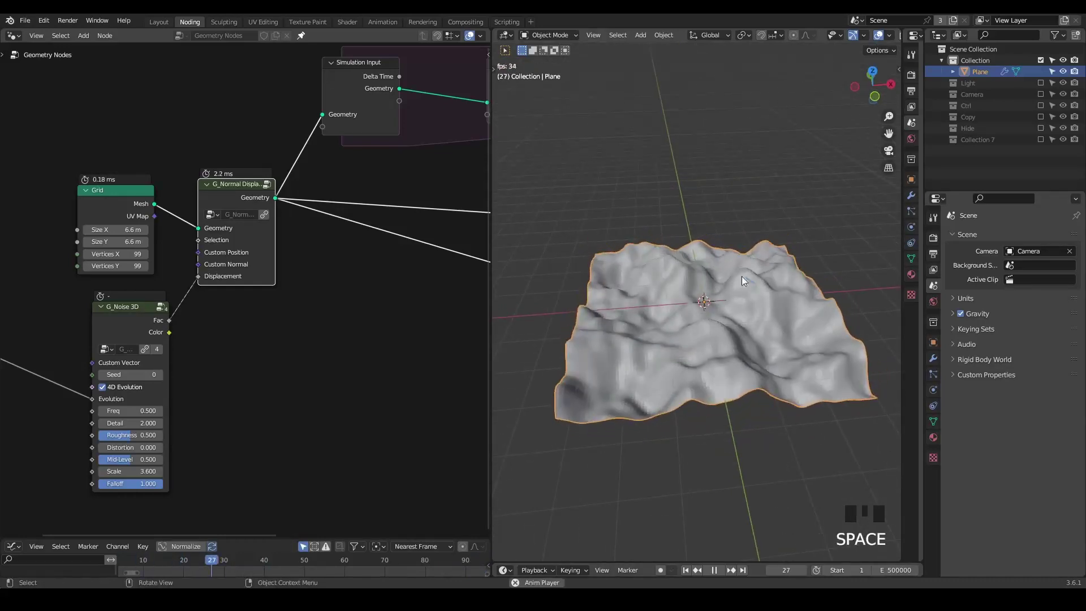
{"action": "key", "text": "space"}
{"action": "left_click_drag", "start_coordinate": [387, 203], "coordinate": [313, 143]}
{"action": "left_click", "coordinate": [314, 143]}
{"action": "left_click_drag", "start_coordinate": [256, 225], "coordinate": [662, 236]}
{"action": "key", "text": "shift+space"}
{"action": "key", "text": "space"}
{"action": "key", "text": "shift+space"}
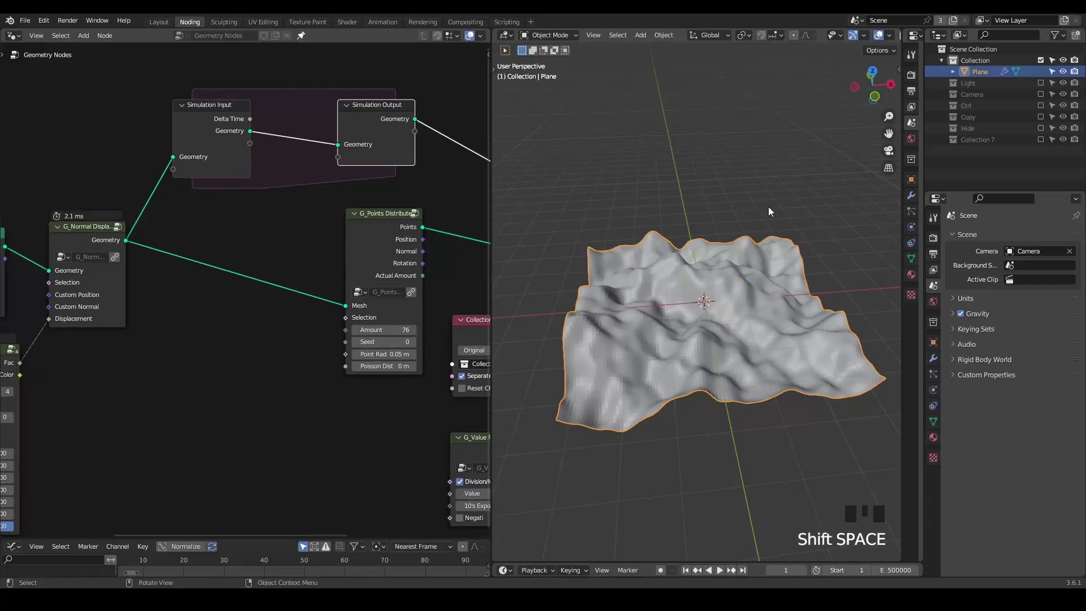
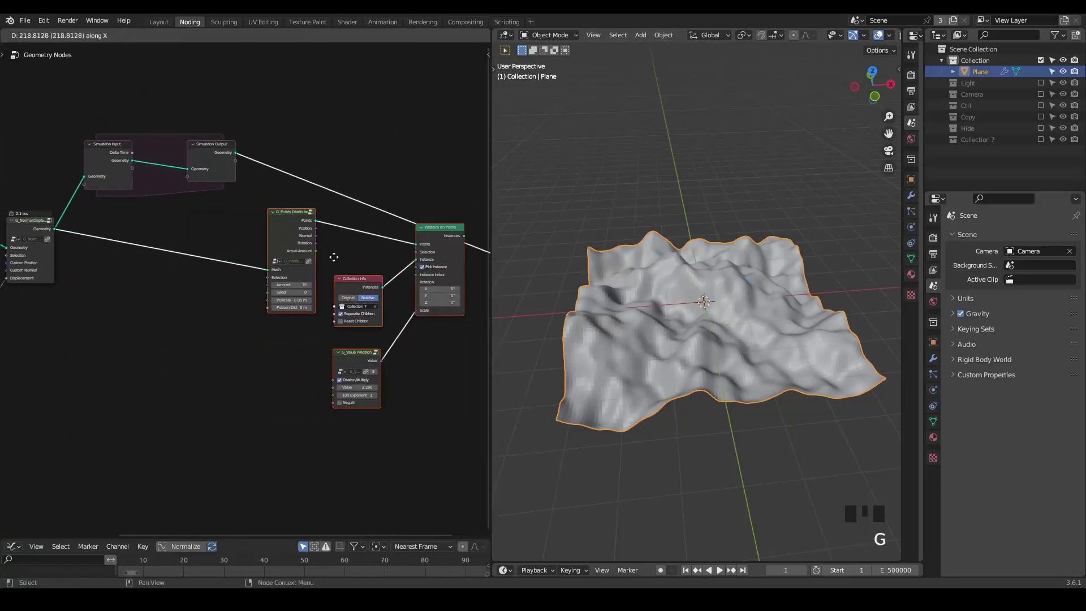
Step: Link Simulation Output Geometry into the G_Points Distribute Mesh input and circle it as a note
{"action": "left_click", "coordinate": [293, 248]}
{"action": "middle_click", "coordinate": [228, 301]}
{"action": "scroll", "scroll_direction": "up", "scroll_amount": 3}
{"action": "scroll", "scroll_direction": "up", "scroll_amount": 3}
{"action": "left_click", "coordinate": [285, 122]}
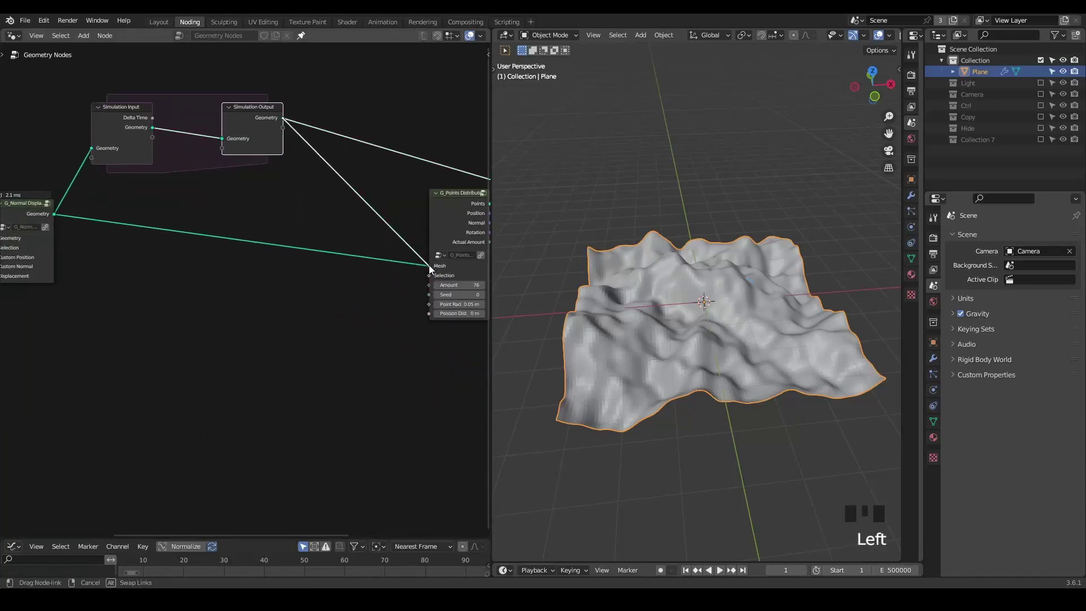
{"action": "left_click", "coordinate": [449, 209]}
{"action": "left_click", "coordinate": [407, 201]}
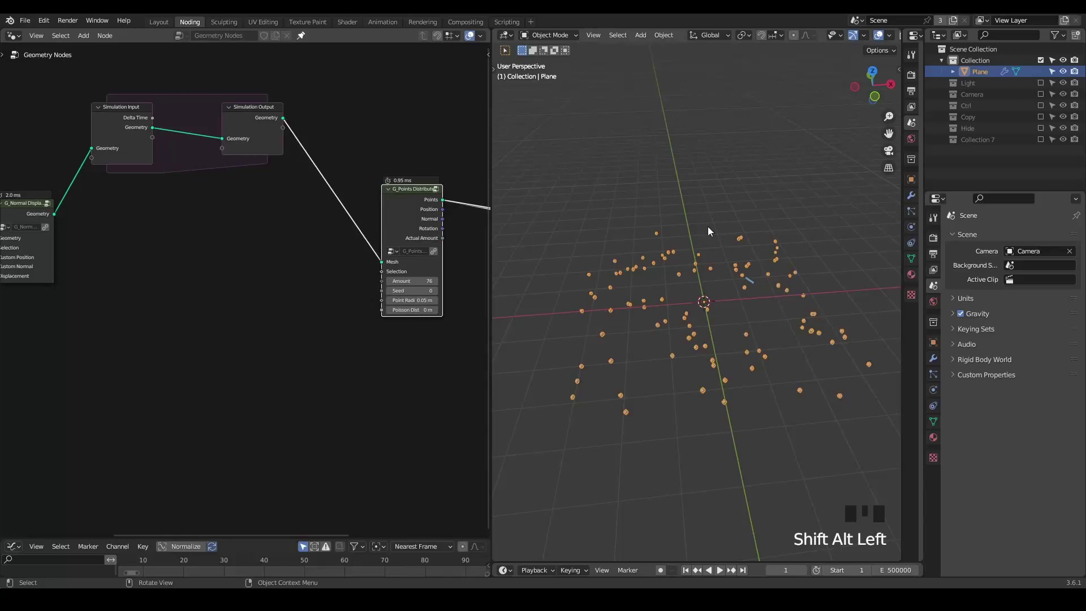
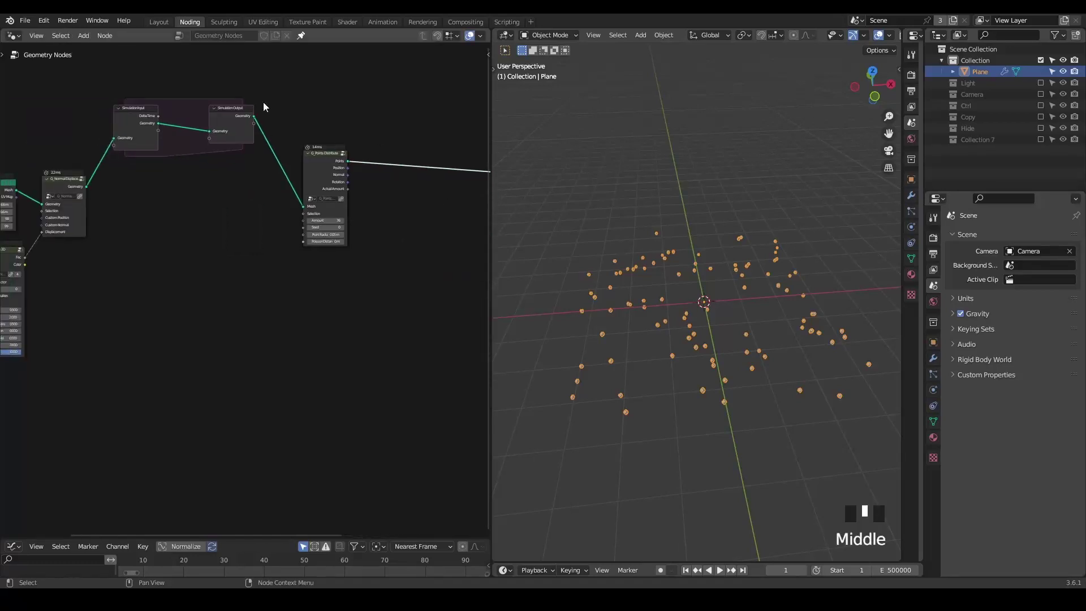
{"action": "left_click_drag", "start_coordinate": [227, 99], "coordinate": [228, 92]}
{"action": "key", "text": "d"}
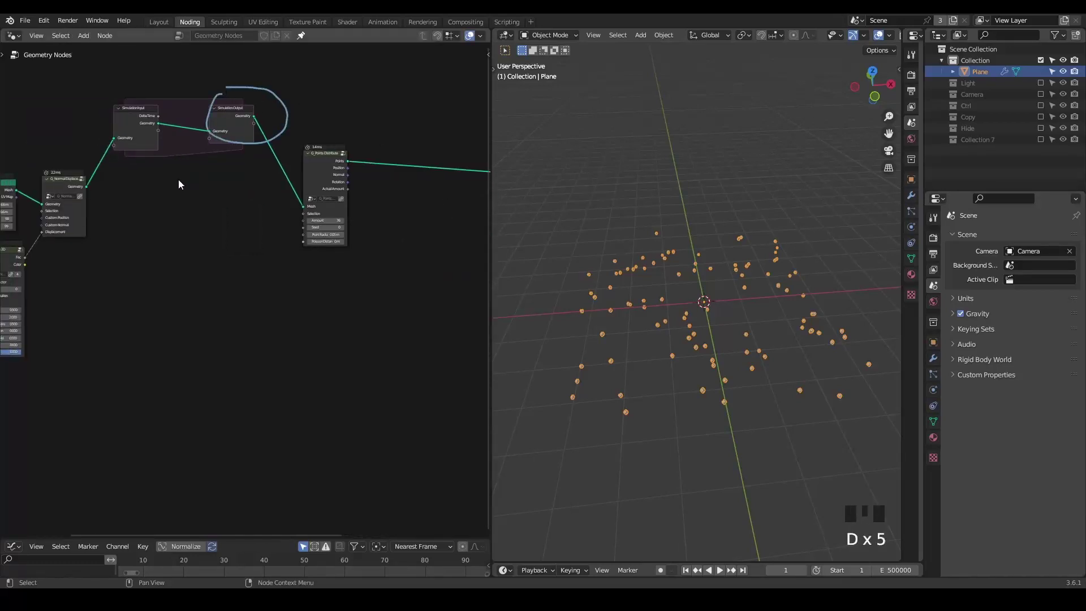
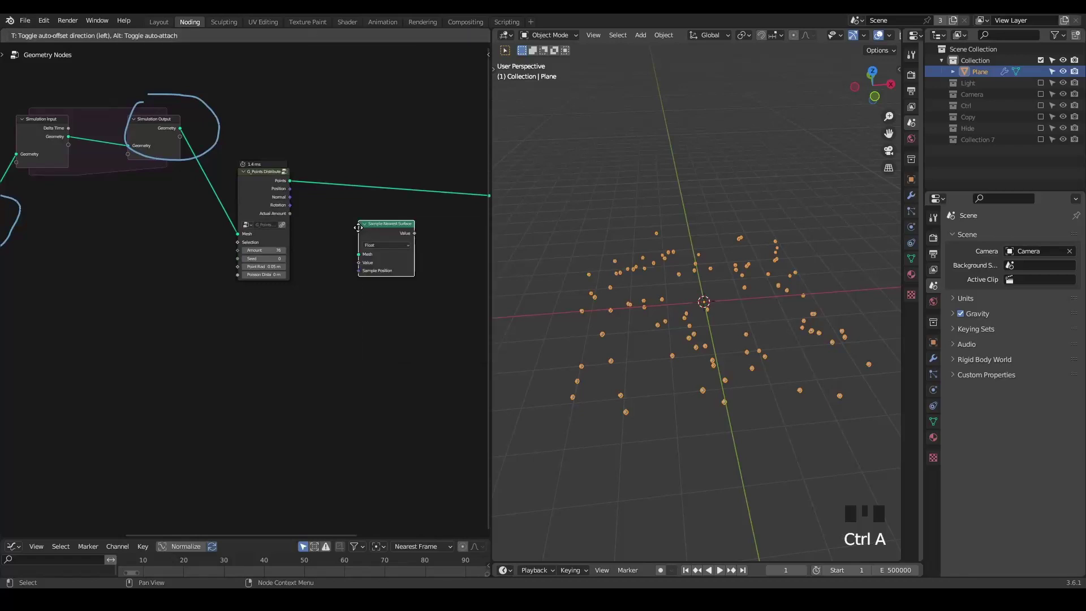
Step: Set up a Vector Sample Nearest Surface sampling Position from the Simulation Output mesh
{"action": "scroll", "scroll_direction": "up", "scroll_amount": 3}
{"action": "left_click_drag", "start_coordinate": [260, 327], "coordinate": [154, 107]}
{"action": "left_click_drag", "start_coordinate": [153, 107], "coordinate": [247, 349]}
{"action": "left_click", "coordinate": [247, 349]}
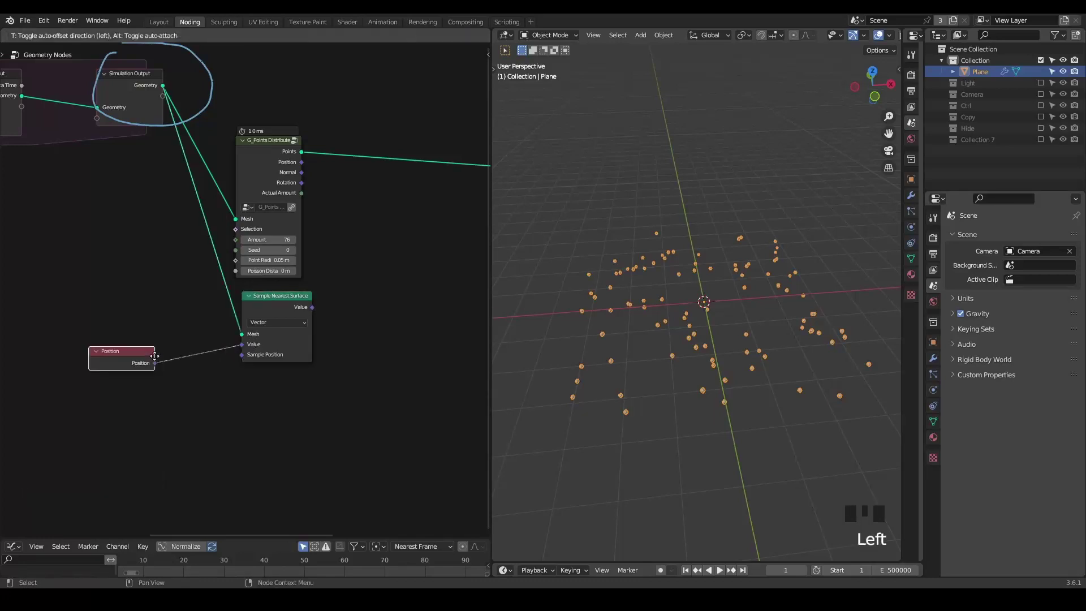
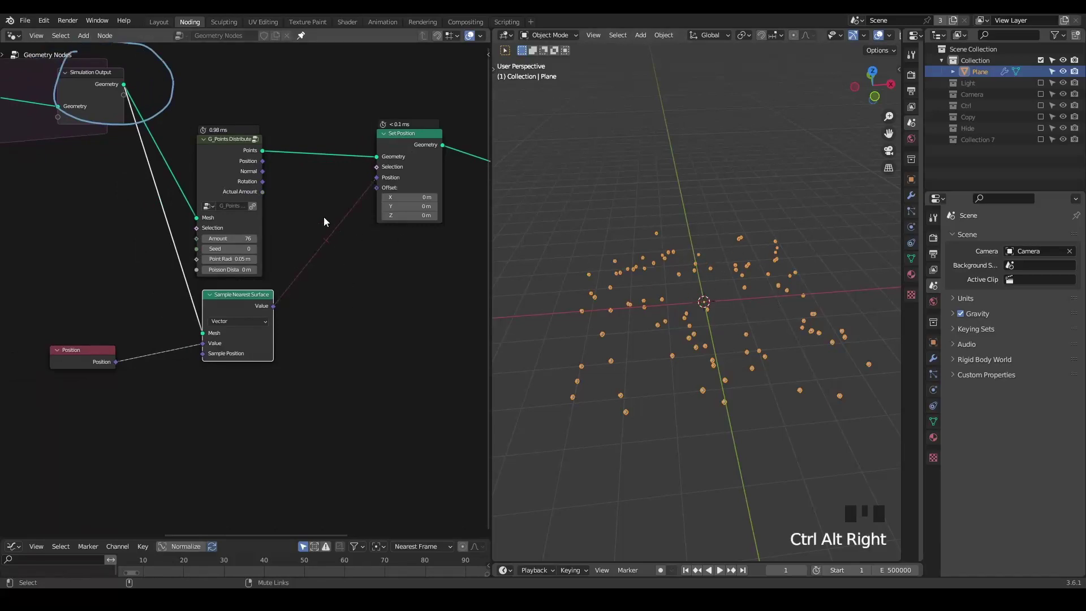
{"action": "right_click", "coordinate": [326, 220]}
{"action": "right_click", "coordinate": [334, 227]}
{"action": "right_click", "coordinate": [330, 225]}
{"action": "right_click", "coordinate": [315, 216]}
{"action": "right_click", "coordinate": [323, 215]}
{"action": "right_click", "coordinate": [323, 221]}
{"action": "right_click", "coordinate": [329, 218]}
Step: Feed the sampled value into Set Position on the points and annotate the sampling setup
{"action": "left_click_drag", "start_coordinate": [305, 251], "coordinate": [276, 152]}
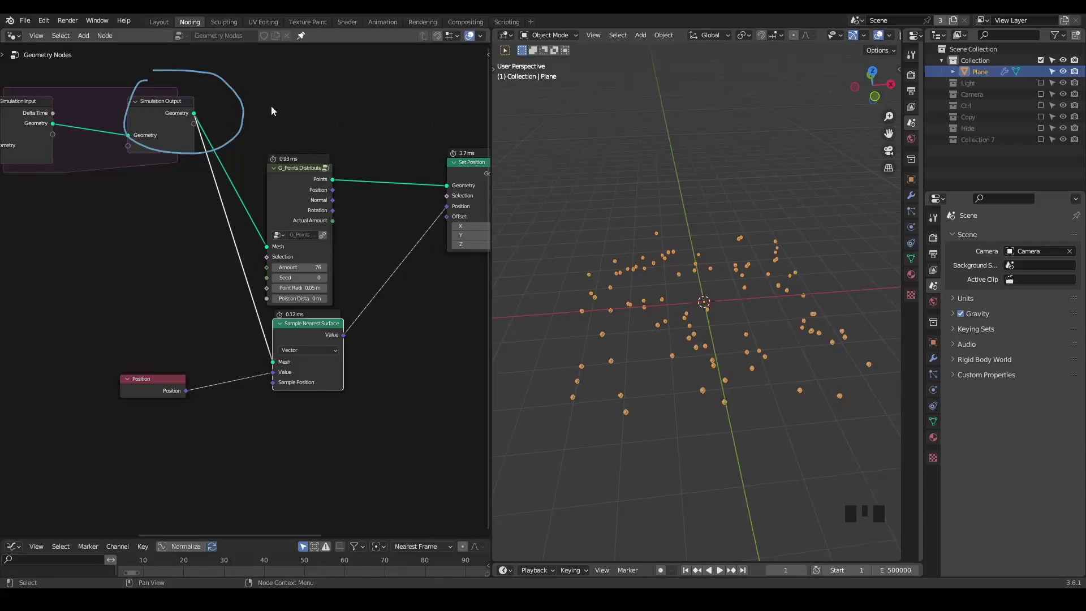
{"action": "left_click_drag", "start_coordinate": [437, 197], "coordinate": [265, 321]}
{"action": "key", "text": "d"}
{"action": "left_click_drag", "start_coordinate": [259, 321], "coordinate": [328, 325]}
{"action": "key", "text": "d"}
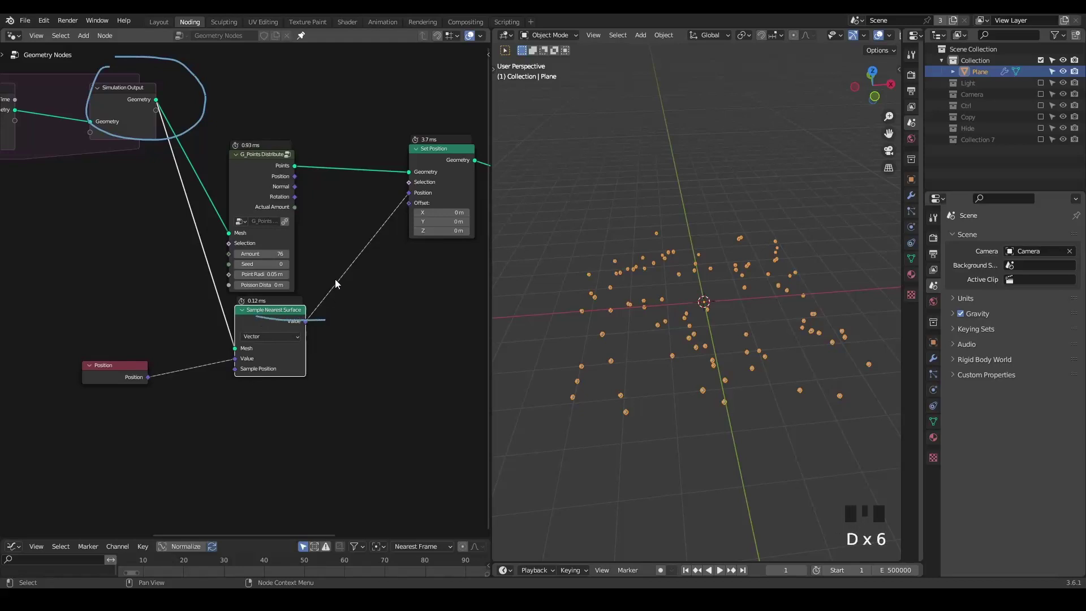
{"action": "right_click", "coordinate": [349, 245]}
{"action": "right_click", "coordinate": [353, 230]}
{"action": "right_click", "coordinate": [357, 238]}
{"action": "right_click", "coordinate": [355, 238]}
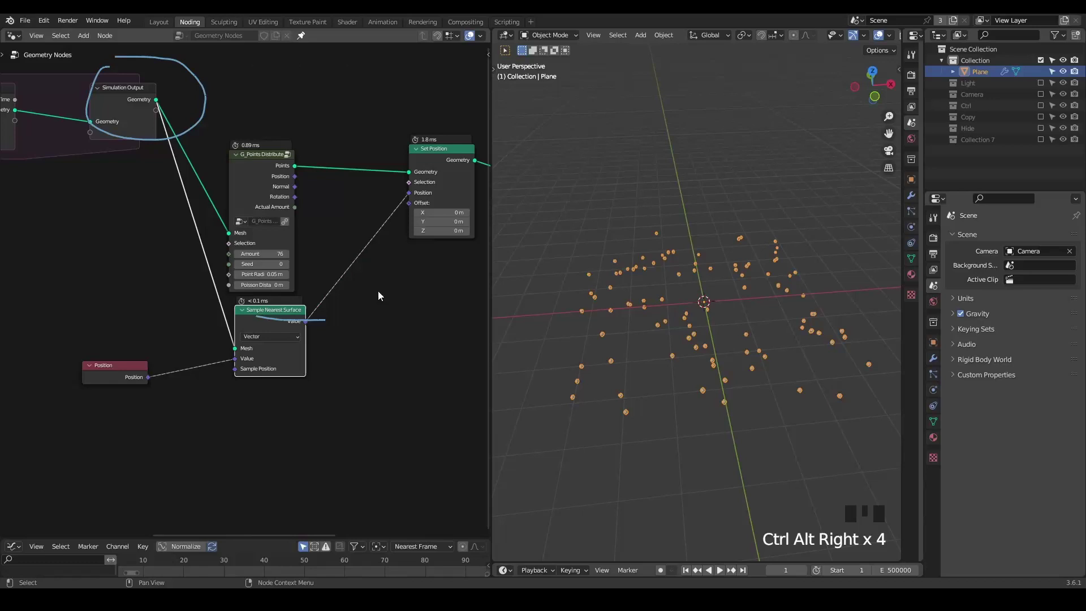
{"action": "key", "text": "ctrl+shift+alt+w"}
{"action": "key", "text": "ctrl+shift+alt+q"}
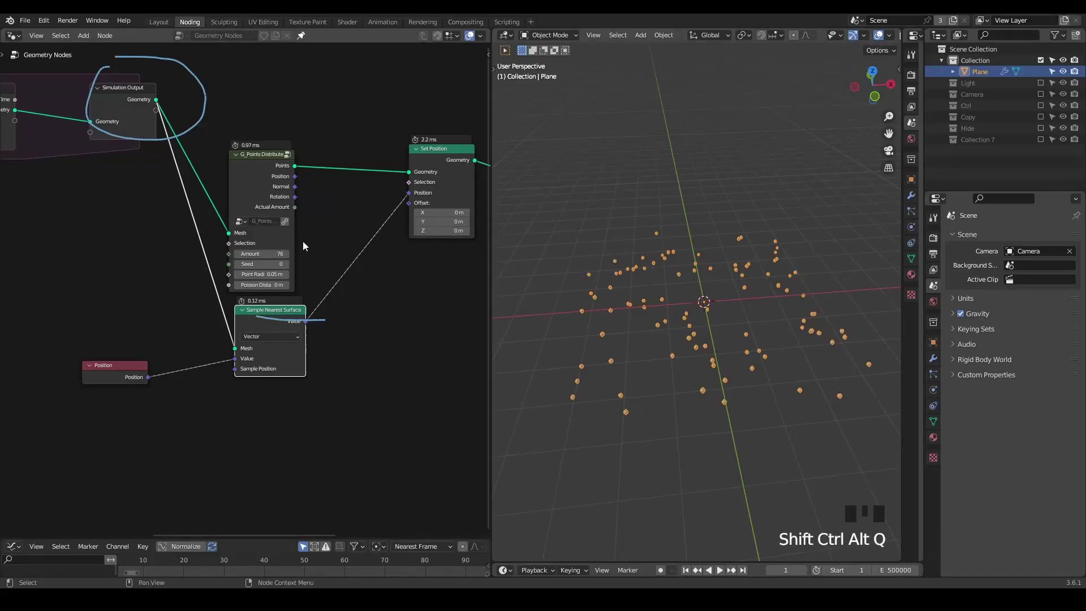
{"action": "left_click_drag", "start_coordinate": [183, 274], "coordinate": [333, 262]}
{"action": "scroll", "scroll_direction": "down", "scroll_amount": 3}
{"action": "left_click_drag", "start_coordinate": [319, 259], "coordinate": [135, 183]}
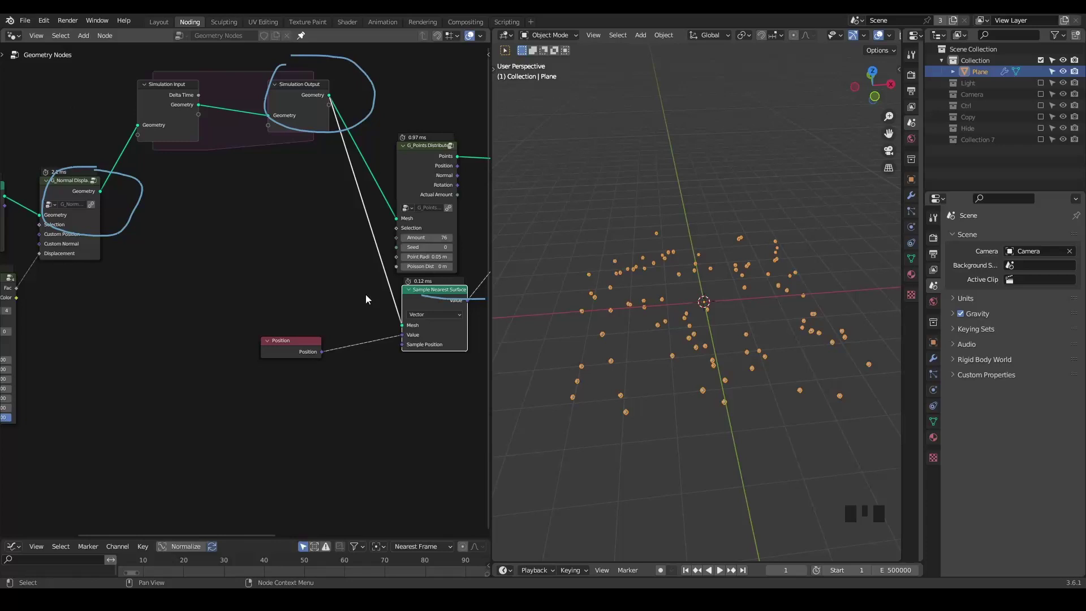
Step: Annotate a note line around G_Normal Displacement with an arrow toward the simulation zone
{"action": "left_click", "coordinate": [432, 299]}
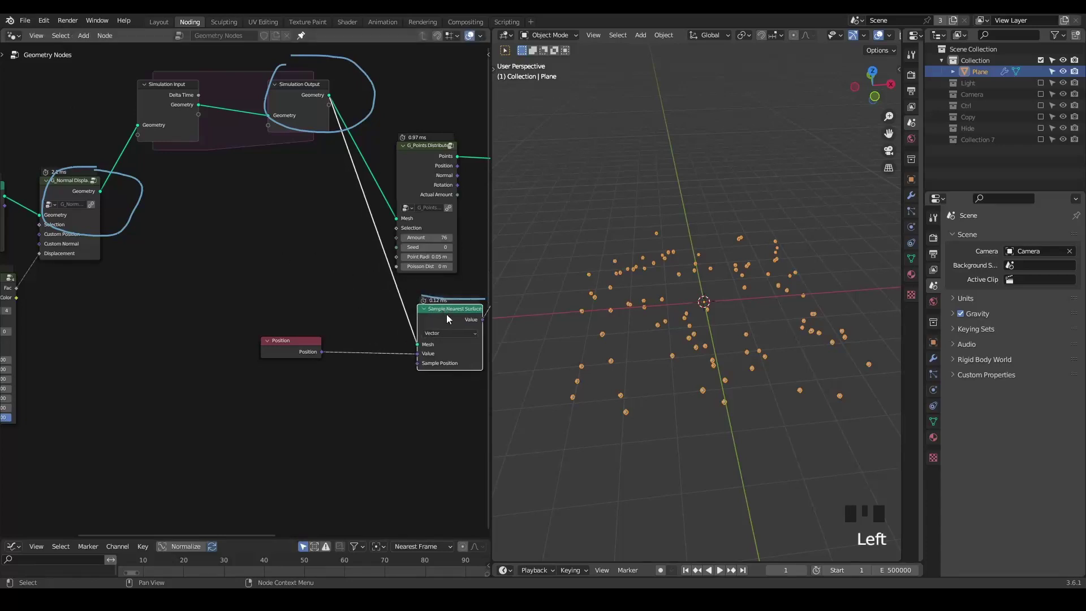
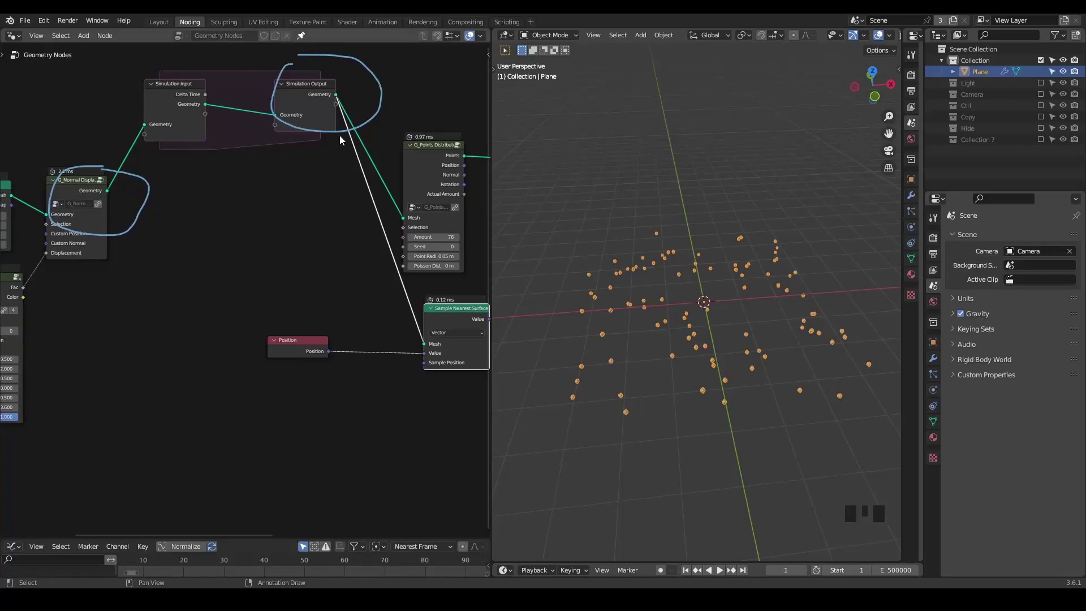
{"action": "key", "text": "d"}
{"action": "key", "text": "d"}
{"action": "key", "text": "d"}
{"action": "left_click_drag", "start_coordinate": [65, 201], "coordinate": [145, 208]}
{"action": "key", "text": "d"}
{"action": "key", "text": "d"}
{"action": "key", "text": "d"}
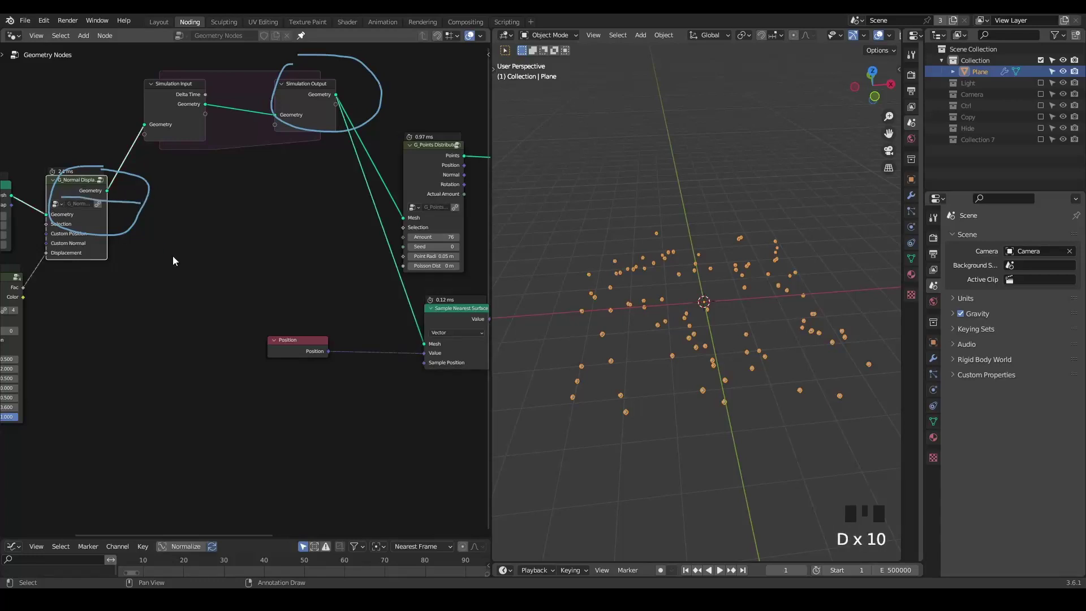
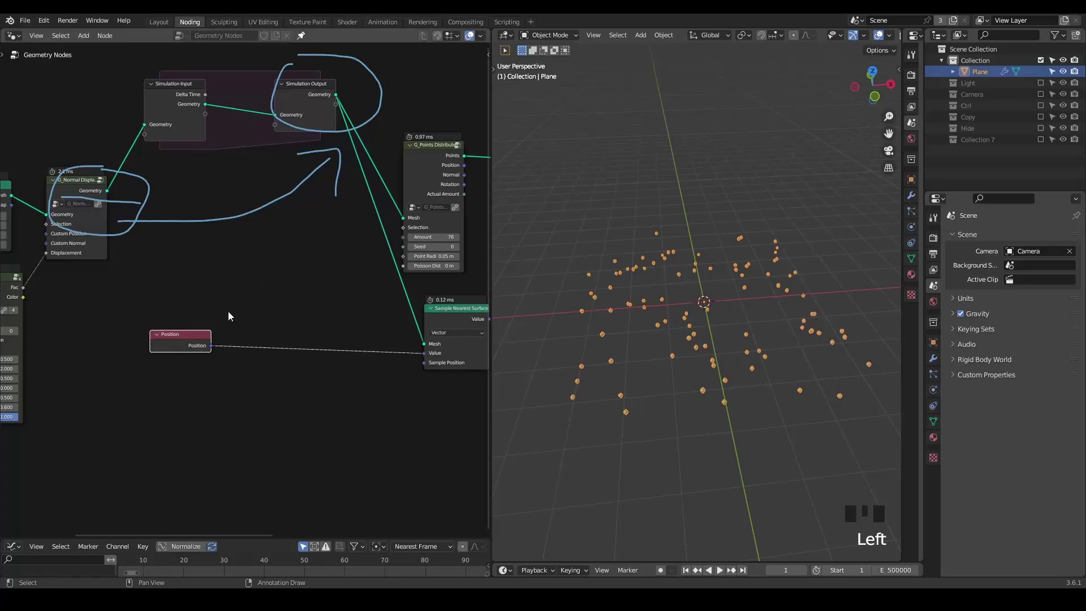
{"action": "left_click", "coordinate": [197, 346]}
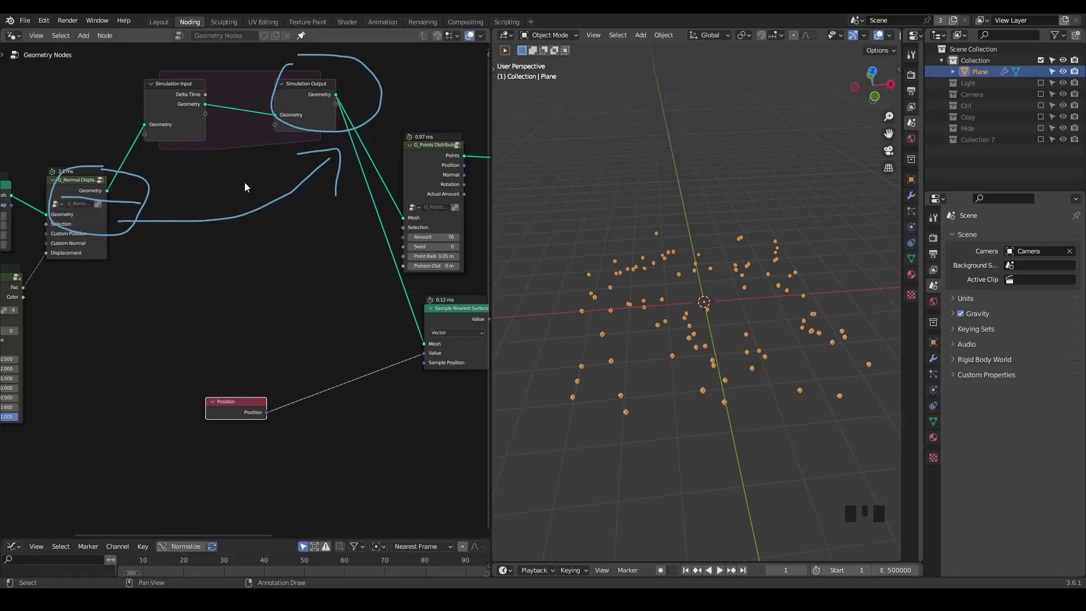
Step: Add an Index node near the grid and noise nodes, erasing the earlier annotations
{"action": "key", "text": "ctrl+a"}
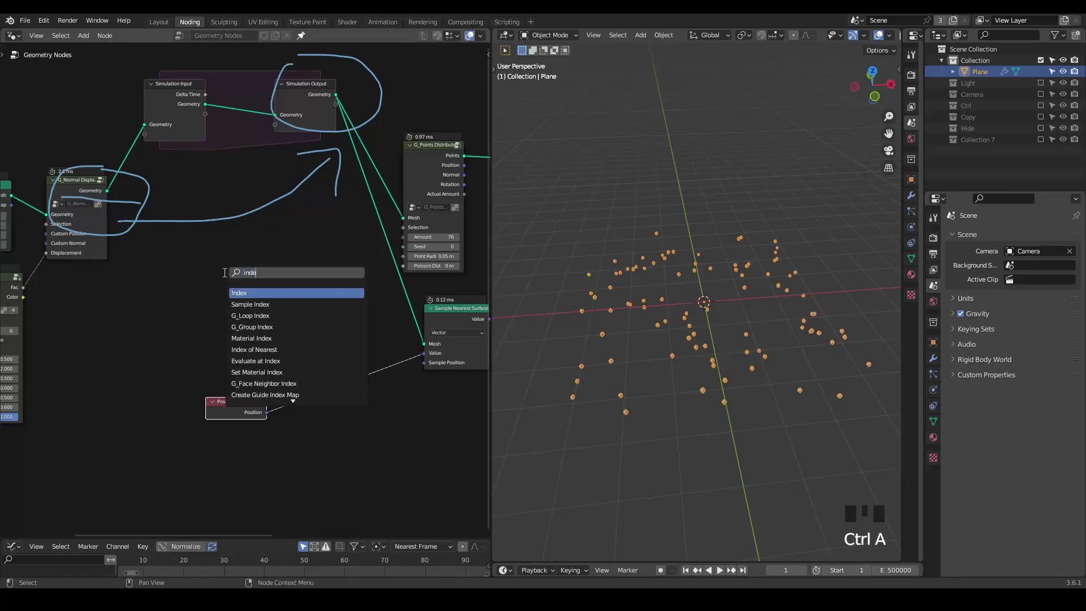
{"action": "scroll", "scroll_direction": "up", "scroll_amount": 3}
{"action": "left_click_drag", "start_coordinate": [222, 312], "coordinate": [117, 202]}
{"action": "key", "text": "d"}
{"action": "key", "text": "d"}
{"action": "key", "text": "d"}
{"action": "left_click_drag", "start_coordinate": [73, 204], "coordinate": [189, 208]}
{"action": "key", "text": "d"}
{"action": "key", "text": "d"}
{"action": "key", "text": "d"}
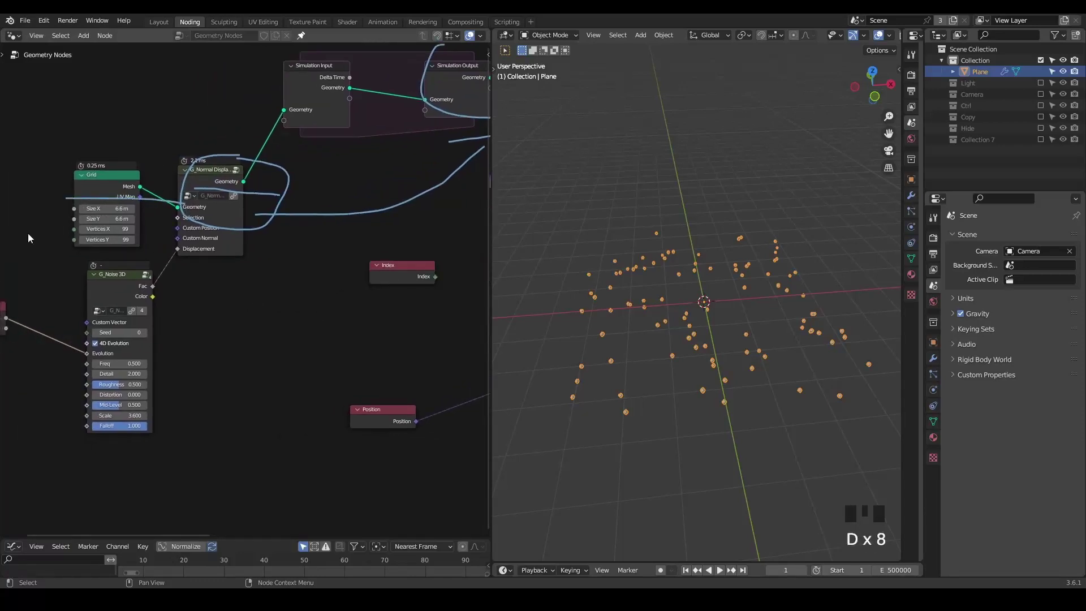
{"action": "key", "text": "d"}
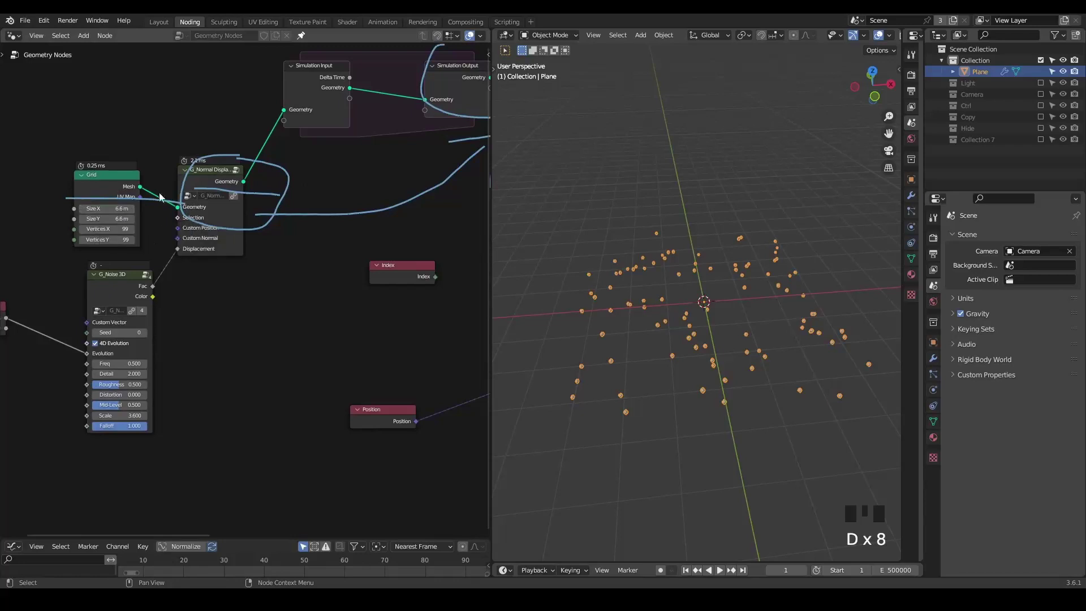
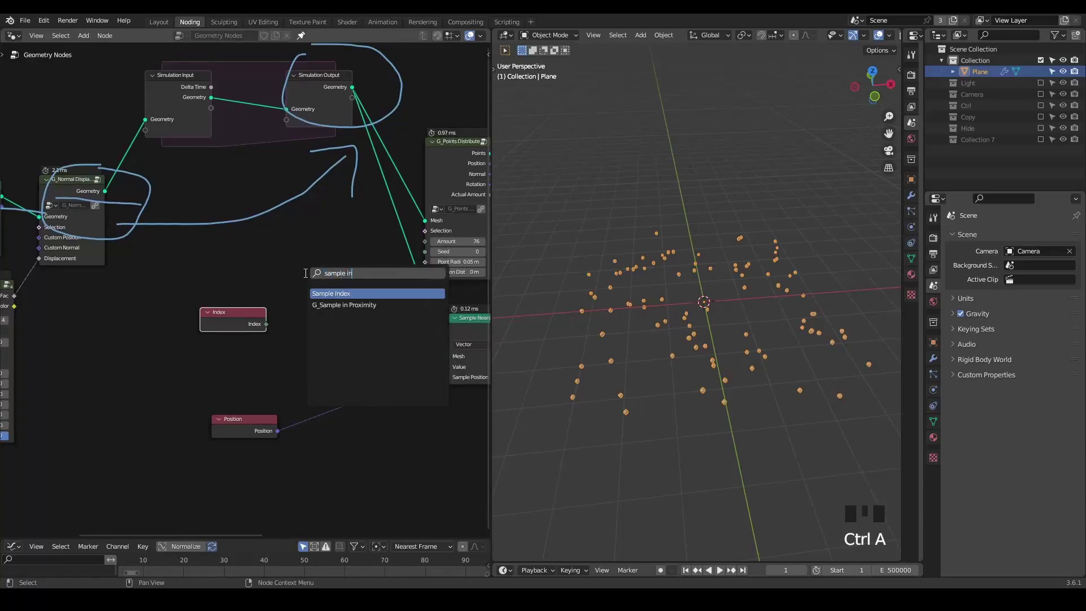
Step: Place Sample Index reading displaced-grid Position by Index and feed its Value into Sample Nearest Surface
{"action": "left_click_drag", "start_coordinate": [336, 268], "coordinate": [318, 350]}
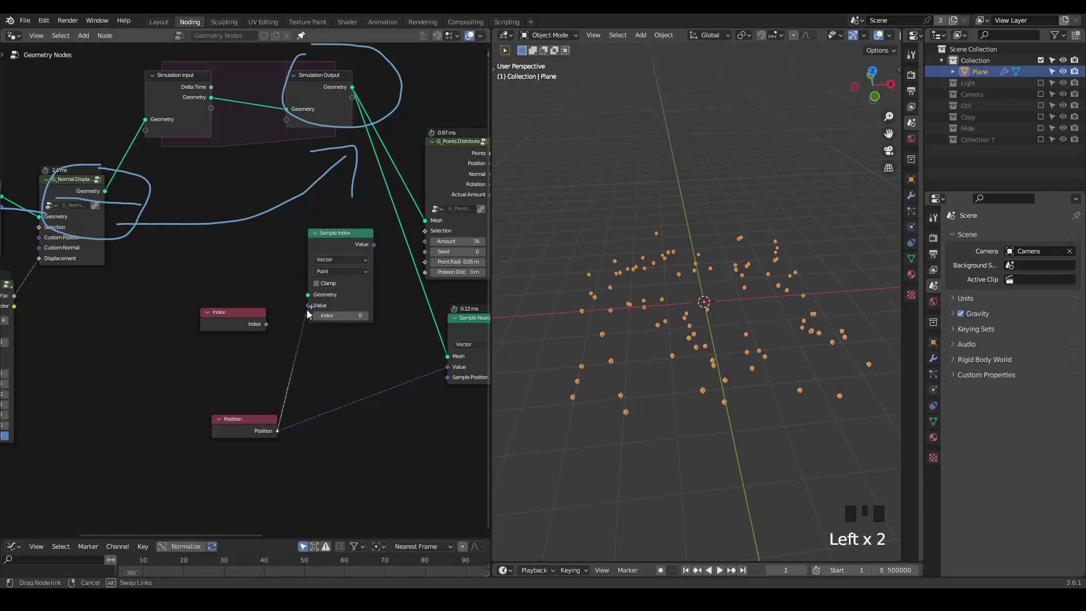
{"action": "left_click_drag", "start_coordinate": [271, 327], "coordinate": [310, 326]}
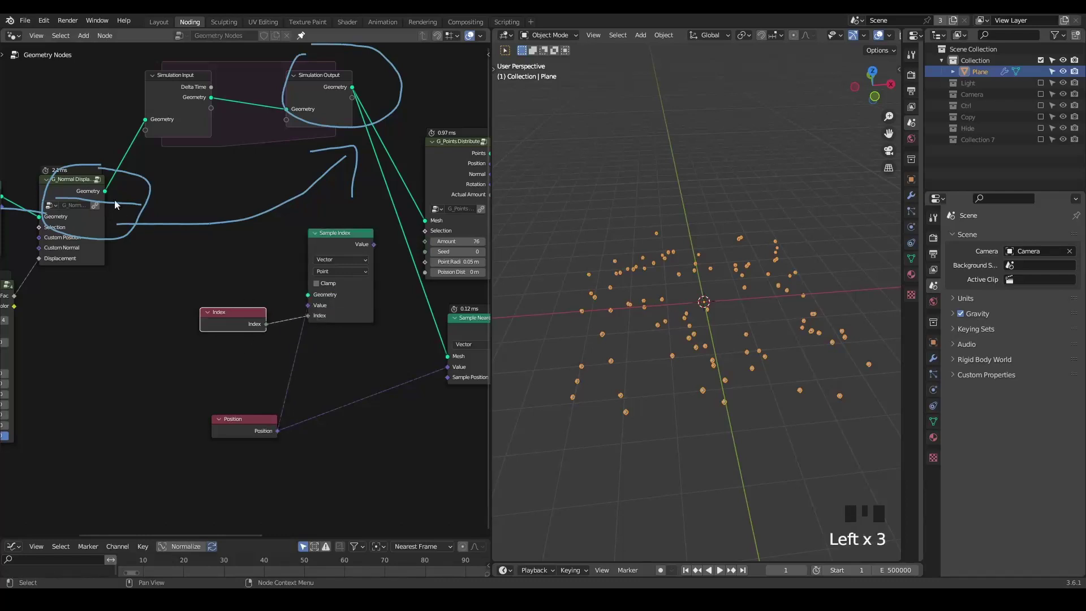
{"action": "left_click", "coordinate": [107, 196]}
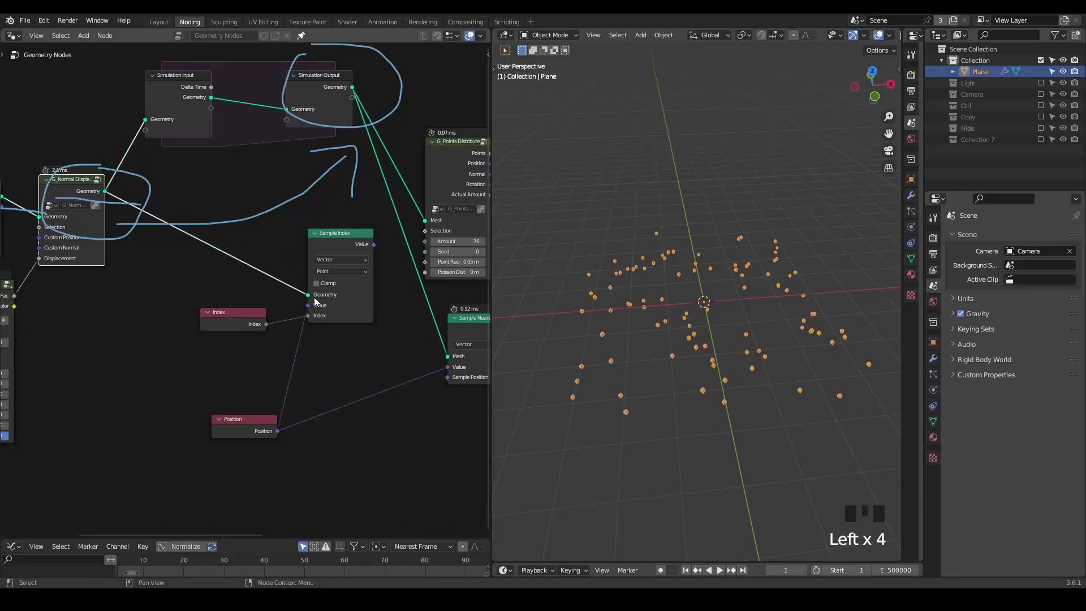
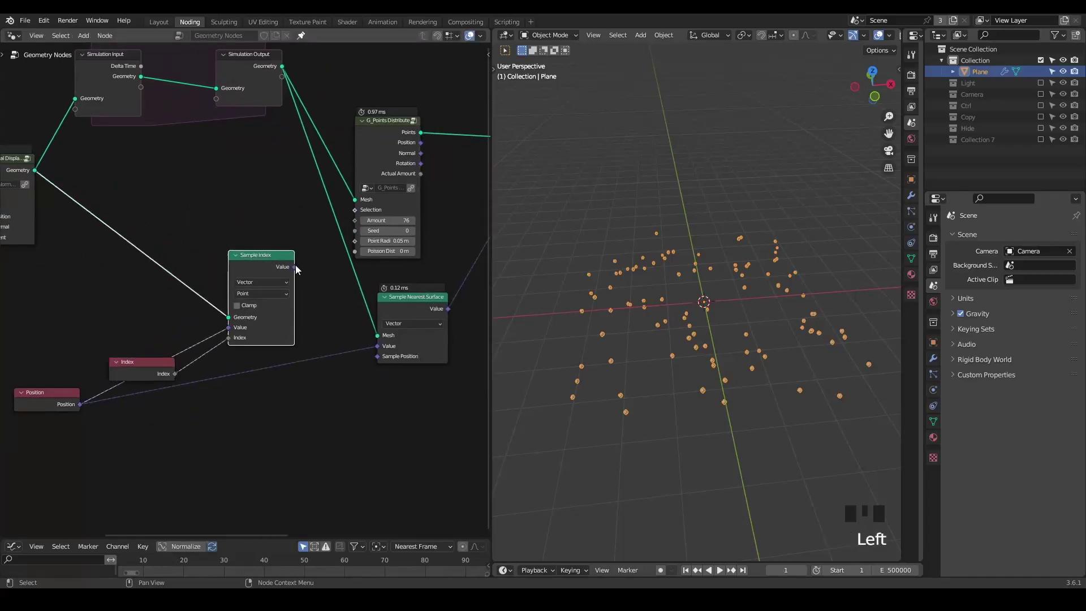
{"action": "left_click", "coordinate": [297, 270]}
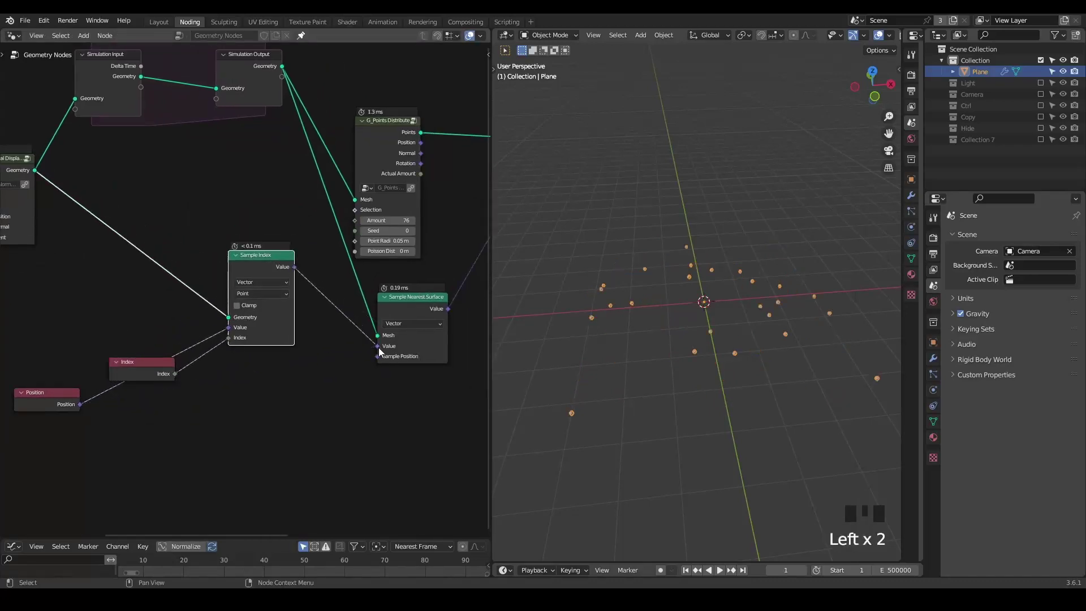
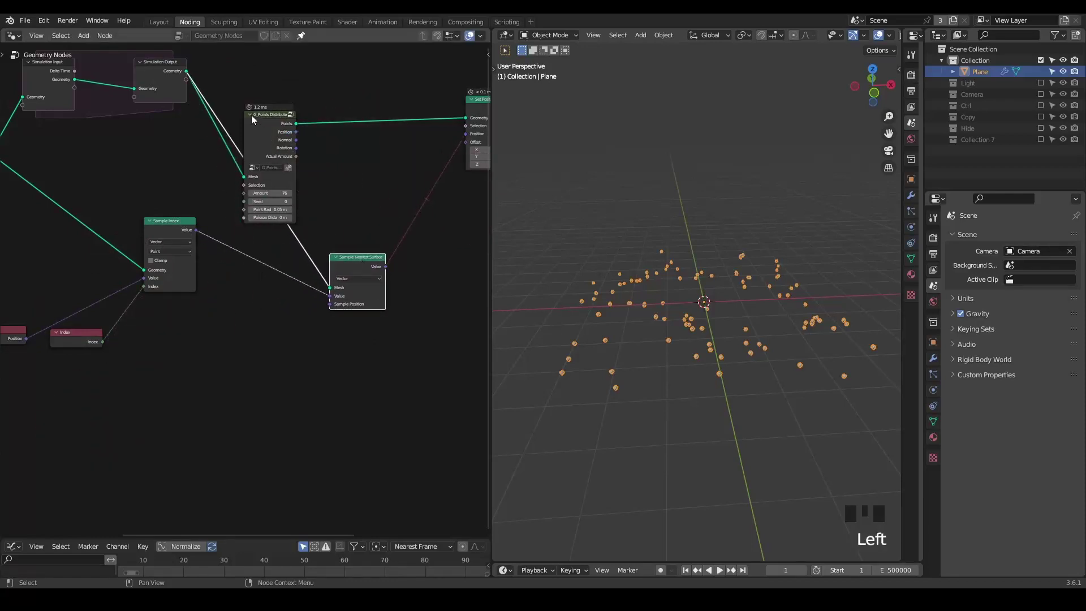
Step: Insert a vector Capture Attribute on the Simulation Output link and wire it into Sample Nearest Surface
{"action": "left_click", "coordinate": [254, 119]}
{"action": "scroll", "scroll_direction": "up", "scroll_amount": 3}
{"action": "key", "text": "ctrl+a"}
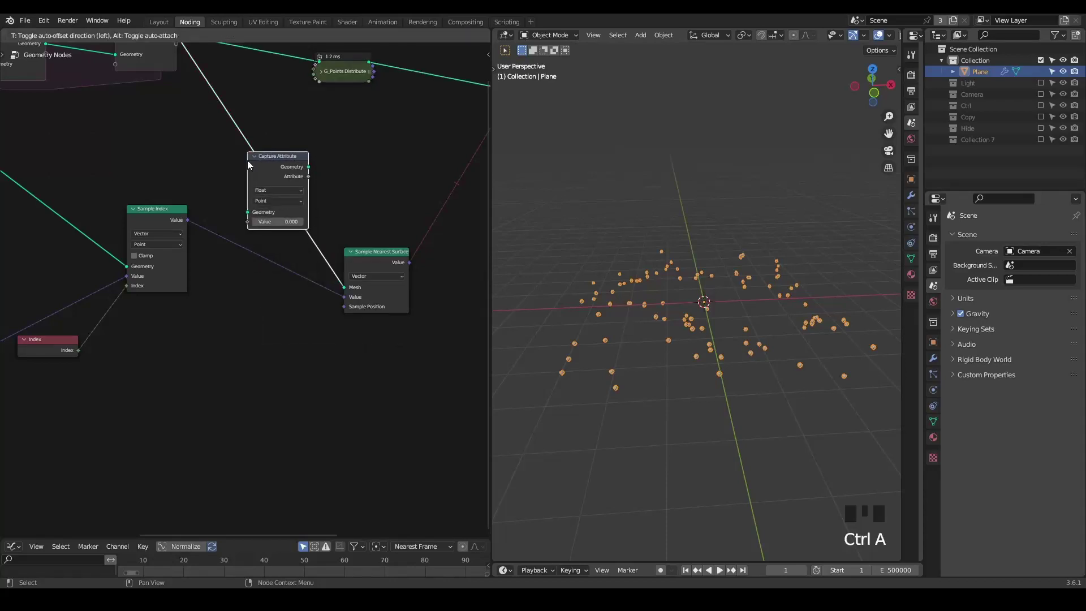
{"action": "left_click_drag", "start_coordinate": [284, 193], "coordinate": [228, 226]}
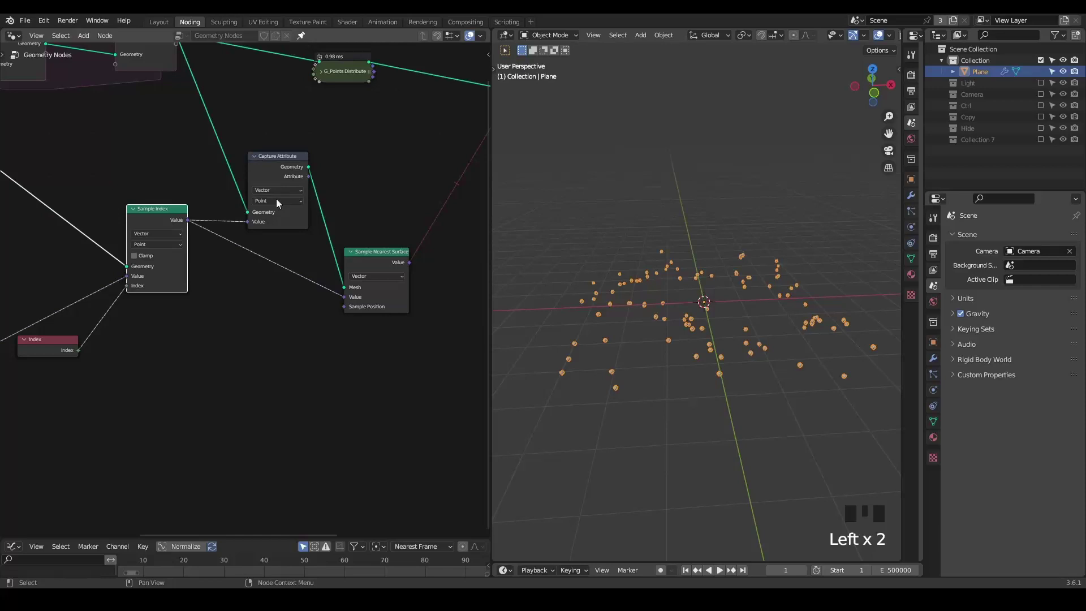
{"action": "left_click", "coordinate": [307, 184]}
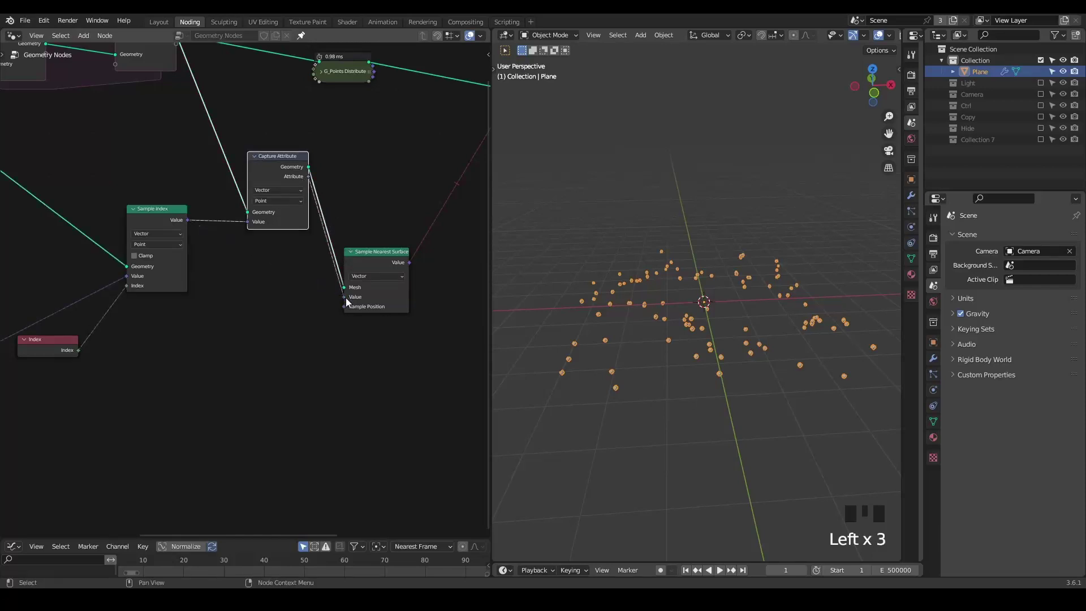
Step: Adjust nodes around the sampler so shapes are instanced on the points again
{"action": "middle_click", "coordinate": [374, 205]}
{"action": "right_click", "coordinate": [355, 181]}
{"action": "right_click", "coordinate": [363, 189]}
{"action": "right_click", "coordinate": [344, 189]}
{"action": "right_click", "coordinate": [355, 210]}
{"action": "right_click", "coordinate": [362, 201]}
{"action": "right_click", "coordinate": [348, 207]}
{"action": "right_click", "coordinate": [347, 212]}
{"action": "right_click", "coordinate": [351, 192]}
{"action": "right_click", "coordinate": [351, 204]}
{"action": "left_click_drag", "start_coordinate": [327, 270], "coordinate": [401, 220]}
{"action": "left_click", "coordinate": [401, 220]}
{"action": "left_click", "coordinate": [456, 228]}
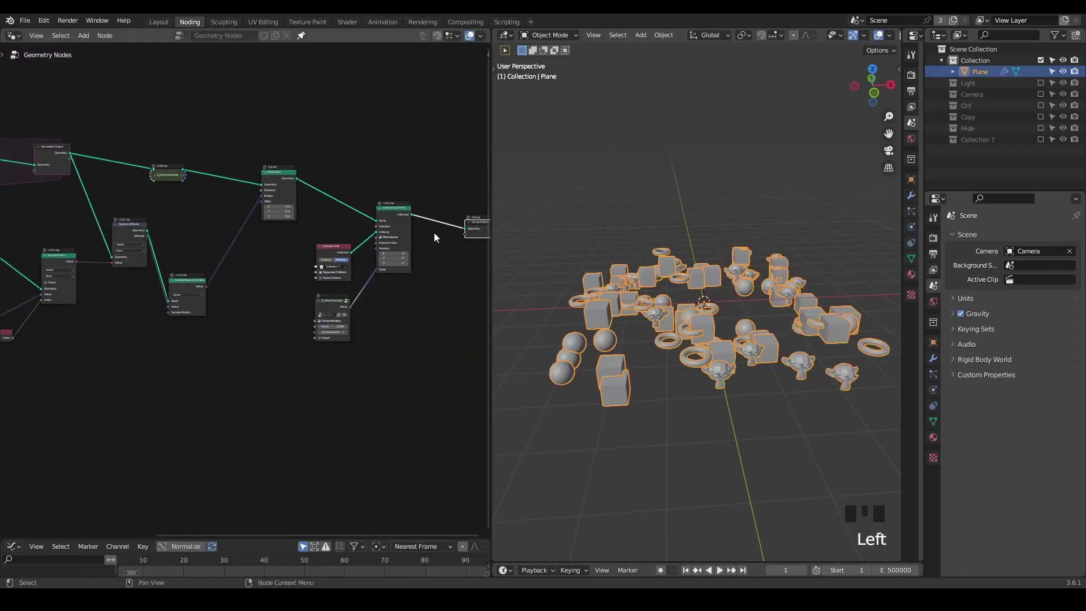
Step: Drop a Join Geometry node onto the final output link to show the displaced plane with instances
{"action": "key", "text": "ctrl+a"}
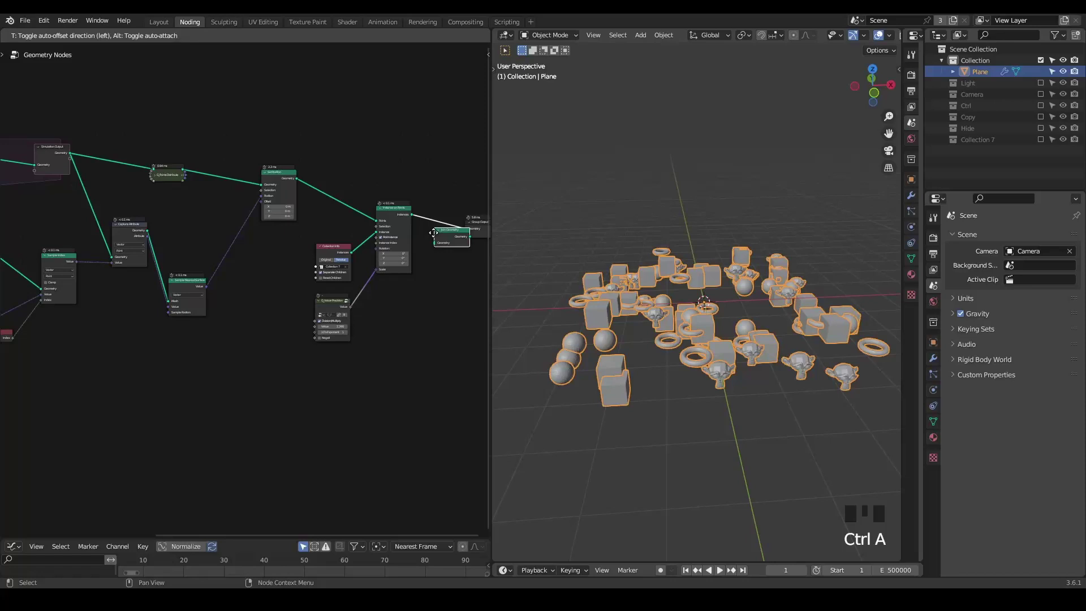
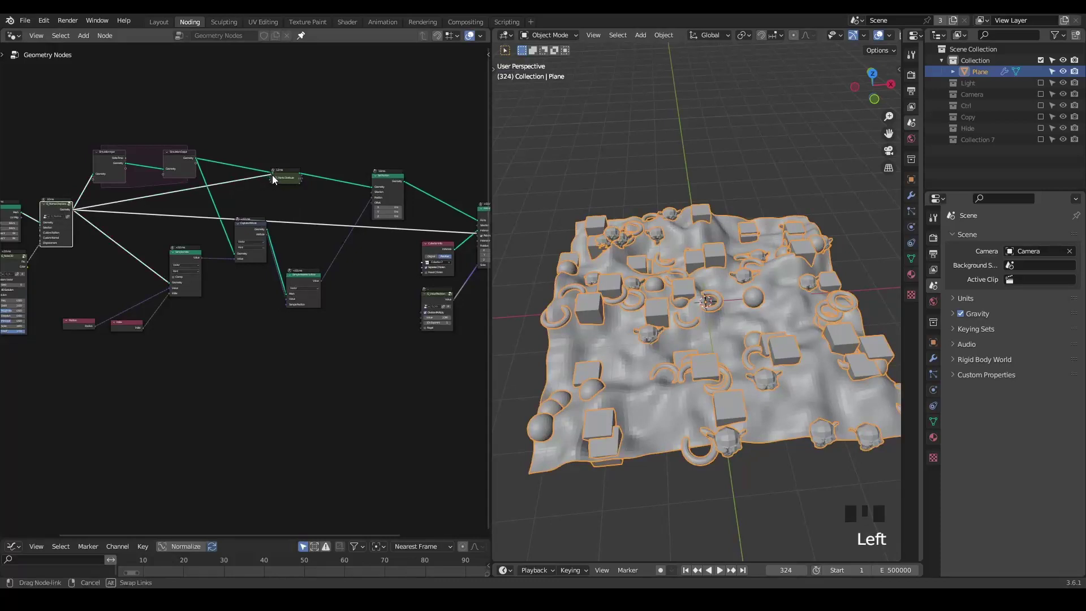
Step: Expand the point distribution node, mute a node and play then rewind the animation
{"action": "double_click", "coordinate": [277, 182]}
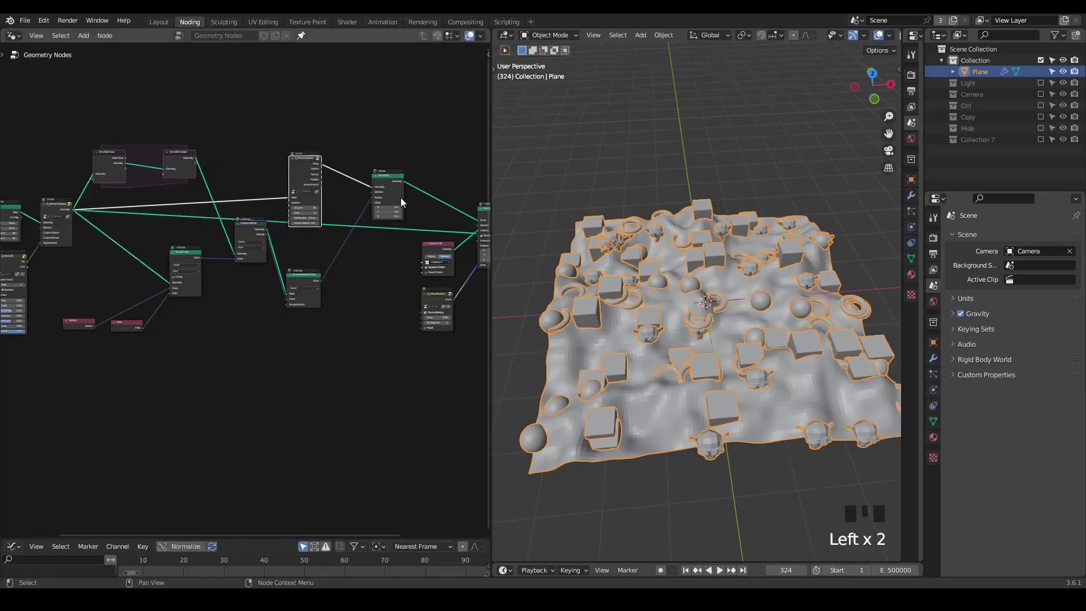
{"action": "left_click", "coordinate": [398, 199]}
{"action": "key", "text": "m"}
{"action": "key", "text": "shift+space"}
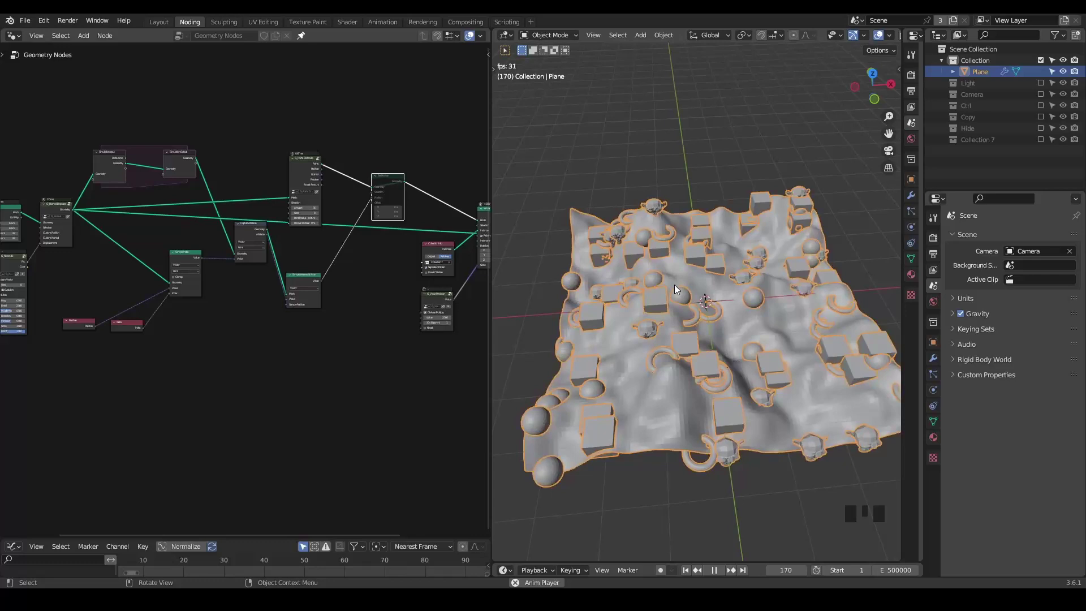
{"action": "key", "text": "space"}
{"action": "key", "text": "shift+space"}
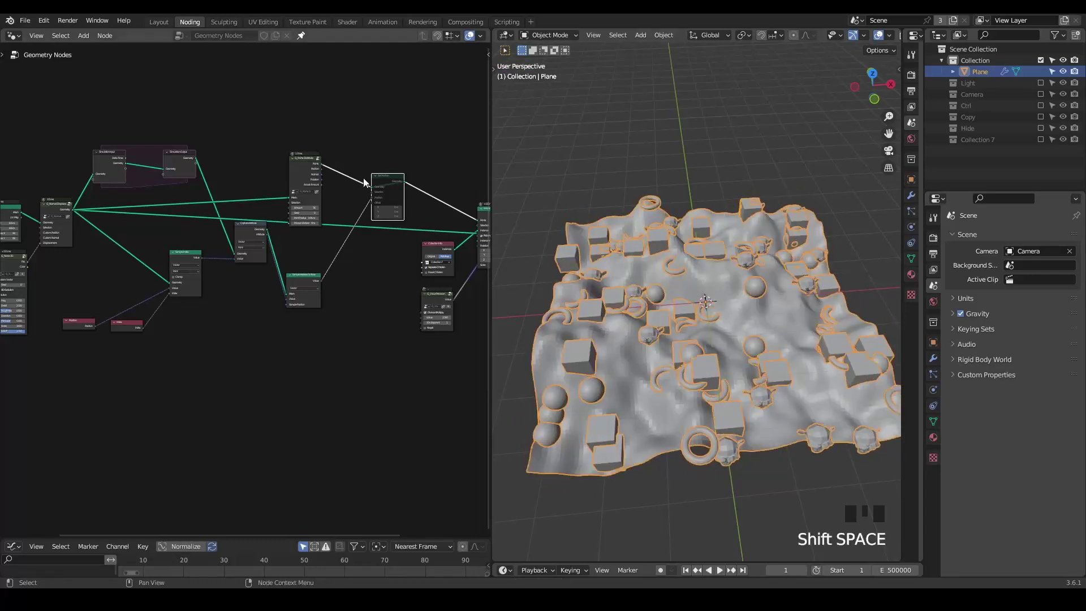
Step: Reroute Simulation Output geometry into Capture Attribute and replay so instances ride the terrain
{"action": "left_click", "coordinate": [394, 181]}
{"action": "key", "text": "m"}
{"action": "left_click_drag", "start_coordinate": [202, 162], "coordinate": [232, 176]}
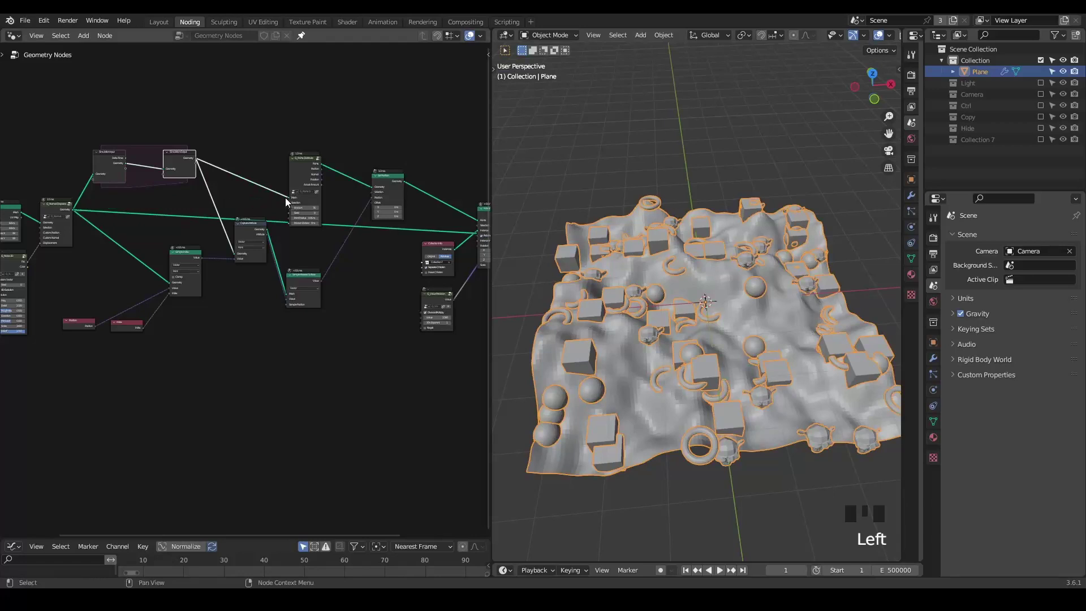
{"action": "key", "text": "shift+space"}
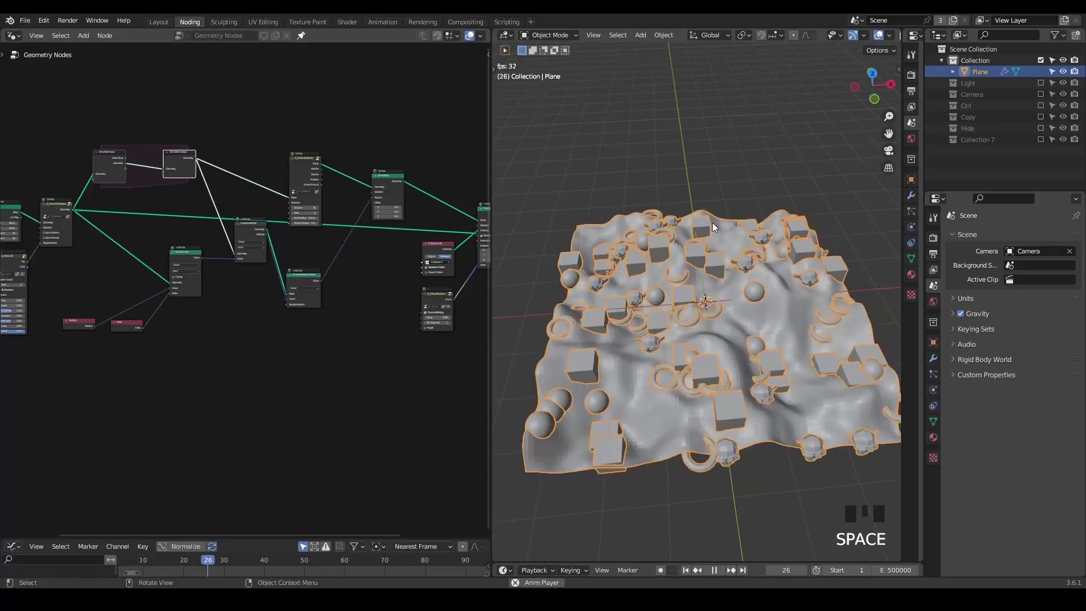
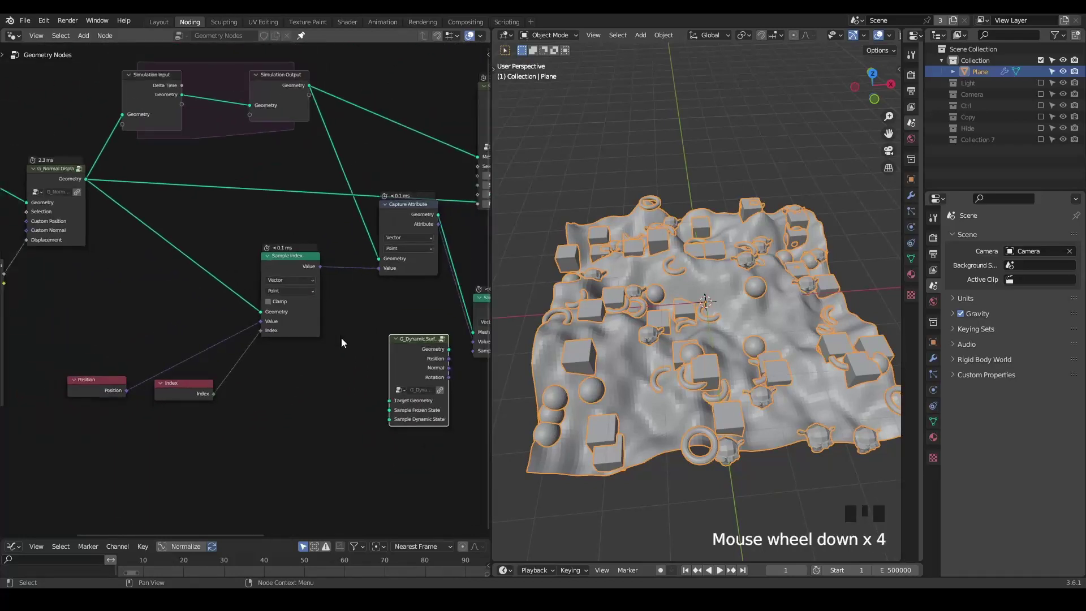
Step: Frame the whole node tree and play the animation to frame 169 to test the result
{"action": "left_click_drag", "start_coordinate": [334, 342], "coordinate": [267, 337]}
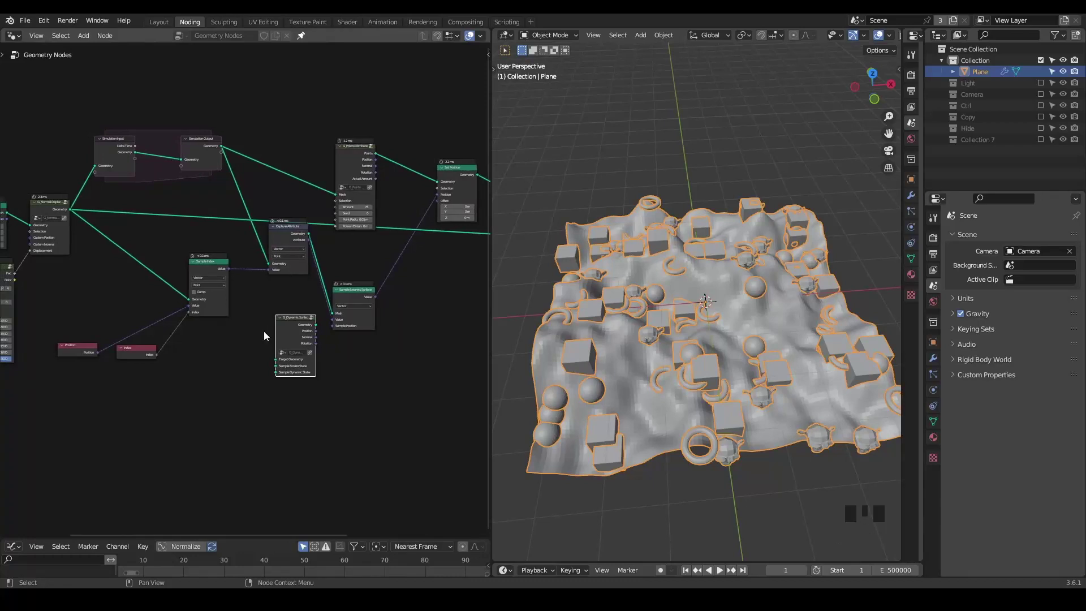
{"action": "middle_click", "coordinate": [267, 337]}
{"action": "scroll", "scroll_direction": "up", "scroll_amount": 3}
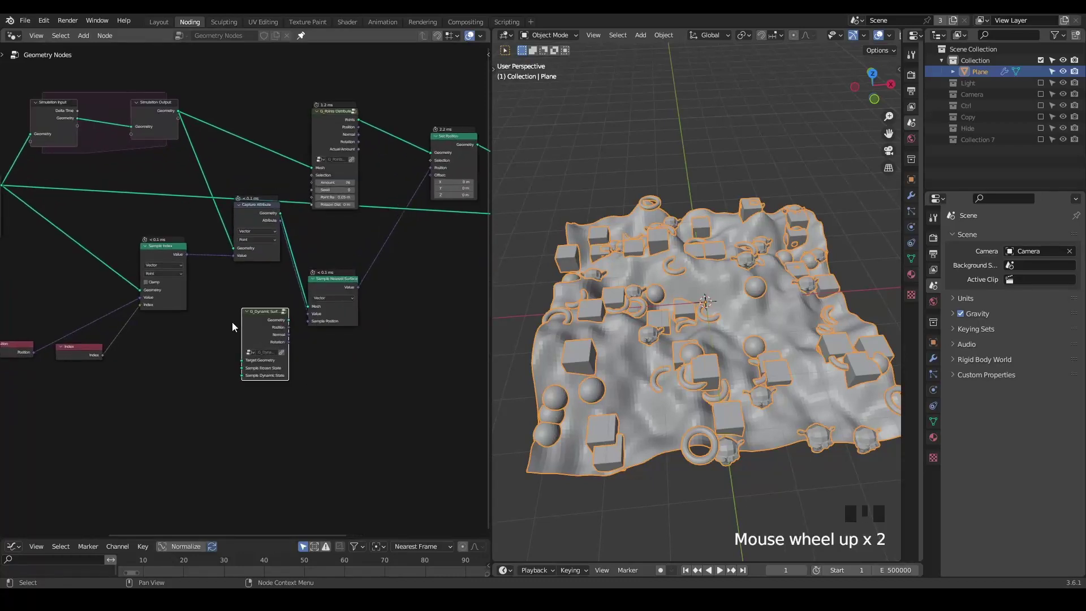
{"action": "key", "text": "space"}
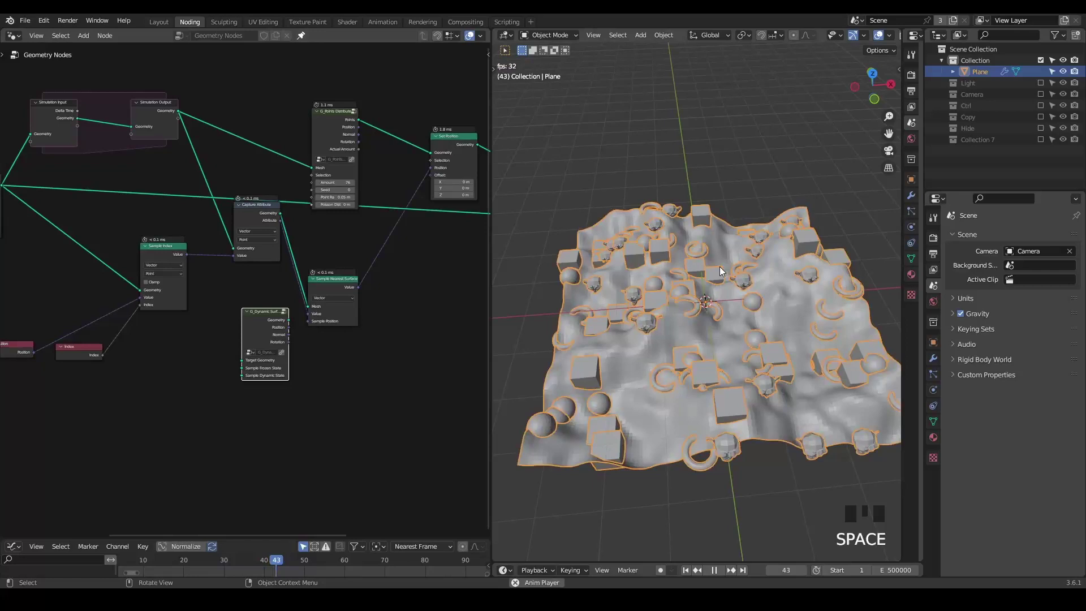
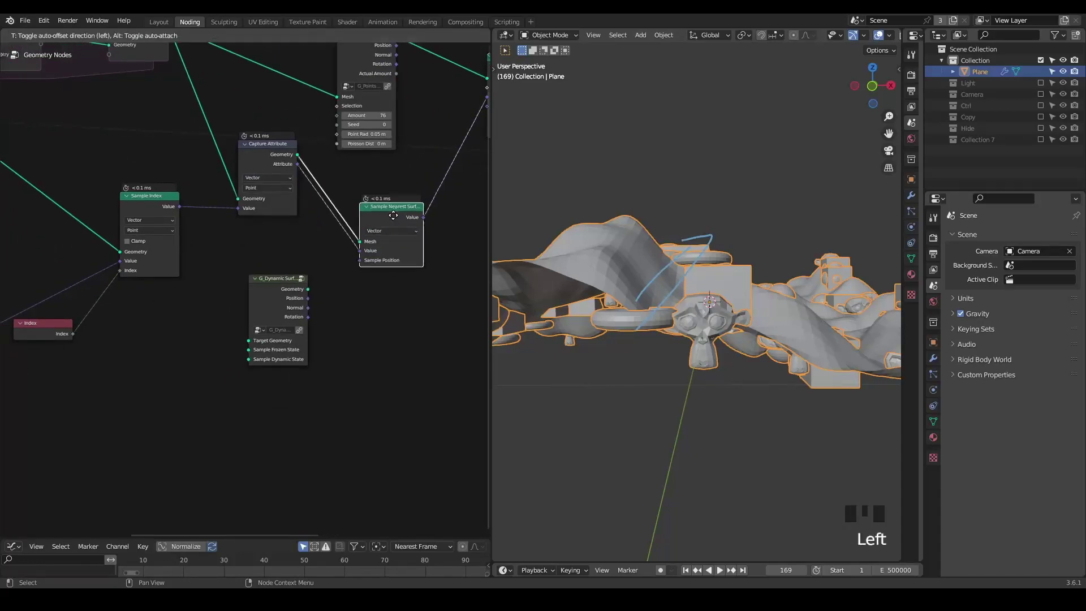
Step: Duplicate Sample Nearest Surface and place the copy below the original
{"action": "key", "text": "ctrl+shift+d"}
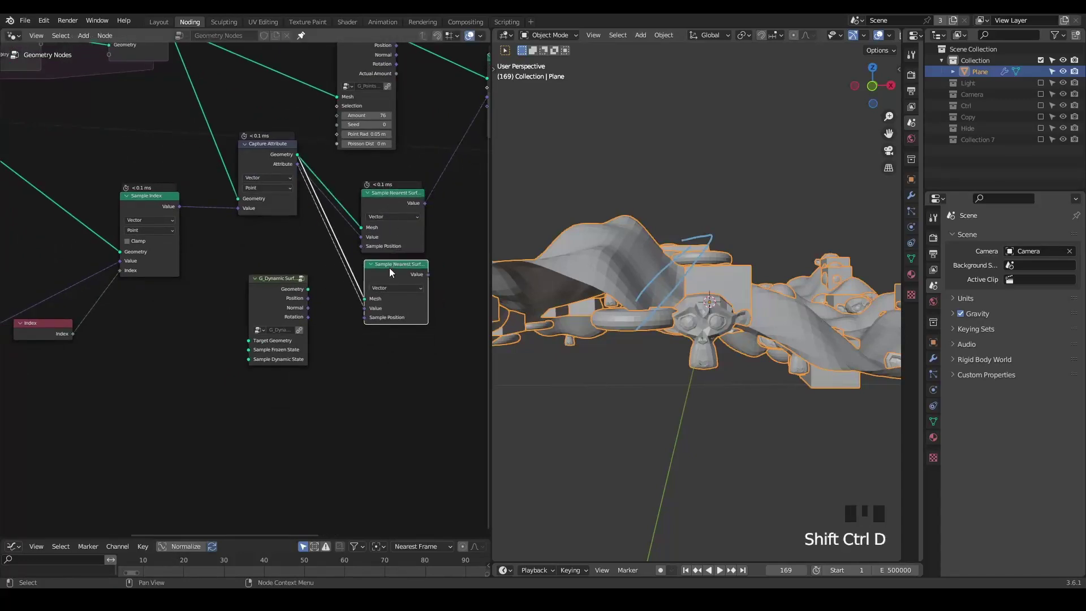
{"action": "scroll", "scroll_direction": "up", "scroll_amount": 3}
{"action": "key", "text": "d"}
{"action": "left_click", "coordinate": [301, 324]}
{"action": "key", "text": "d"}
{"action": "key", "text": "d"}
{"action": "key", "text": "d"}
{"action": "left_click", "coordinate": [295, 337]}
{"action": "key", "text": "d"}
{"action": "key", "text": "d"}
{"action": "key", "text": "d"}
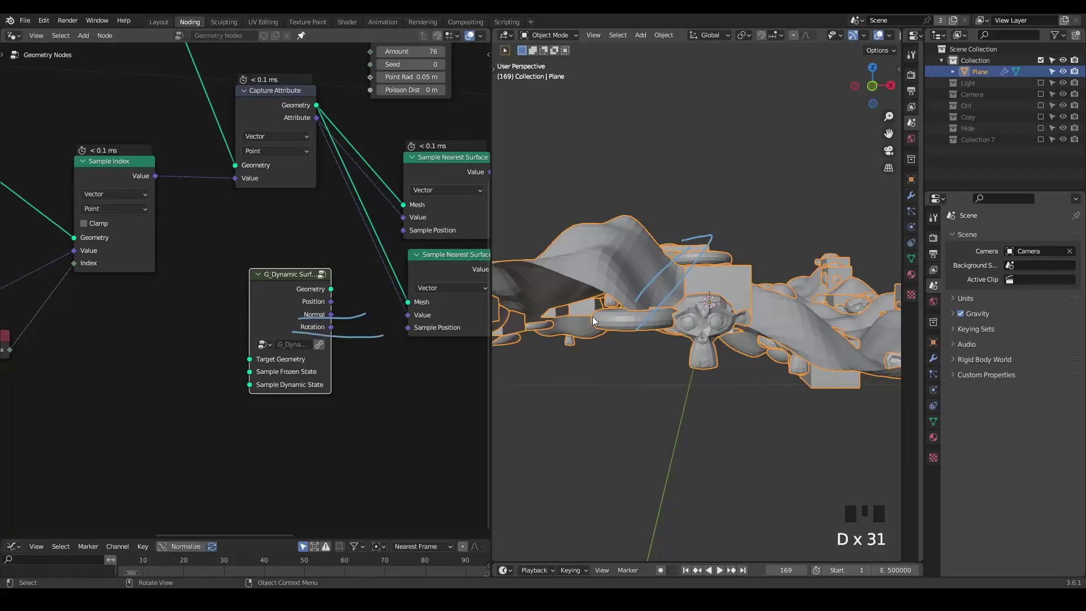
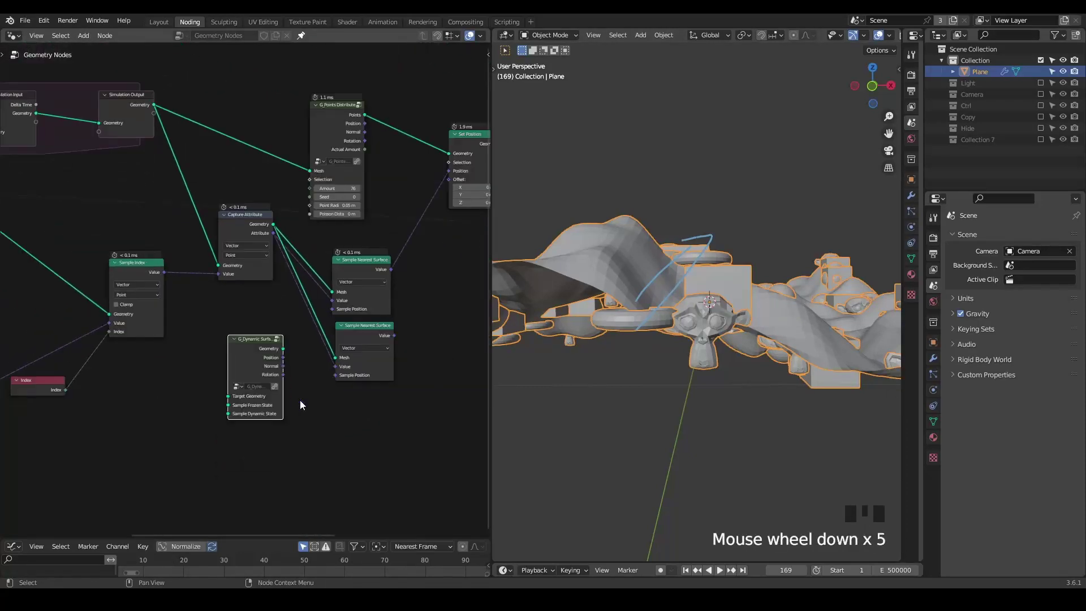
Step: Delete the duplicate sampler and collapse Capture Attribute to its header
{"action": "left_click", "coordinate": [327, 335]}
{"action": "left_click", "coordinate": [331, 326]}
{"action": "key", "text": "ctrl+x"}
{"action": "left_click_drag", "start_coordinate": [285, 337], "coordinate": [427, 345]}
{"action": "key", "text": "ctrl+shift+alt+q"}
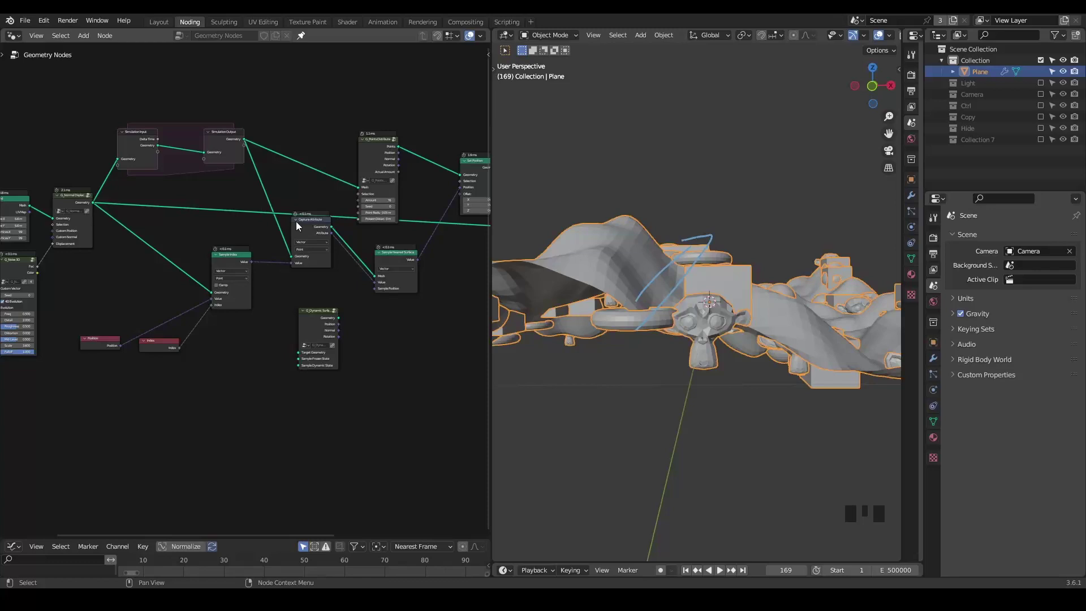
{"action": "left_click", "coordinate": [303, 227]}
{"action": "left_click", "coordinate": [313, 227]}
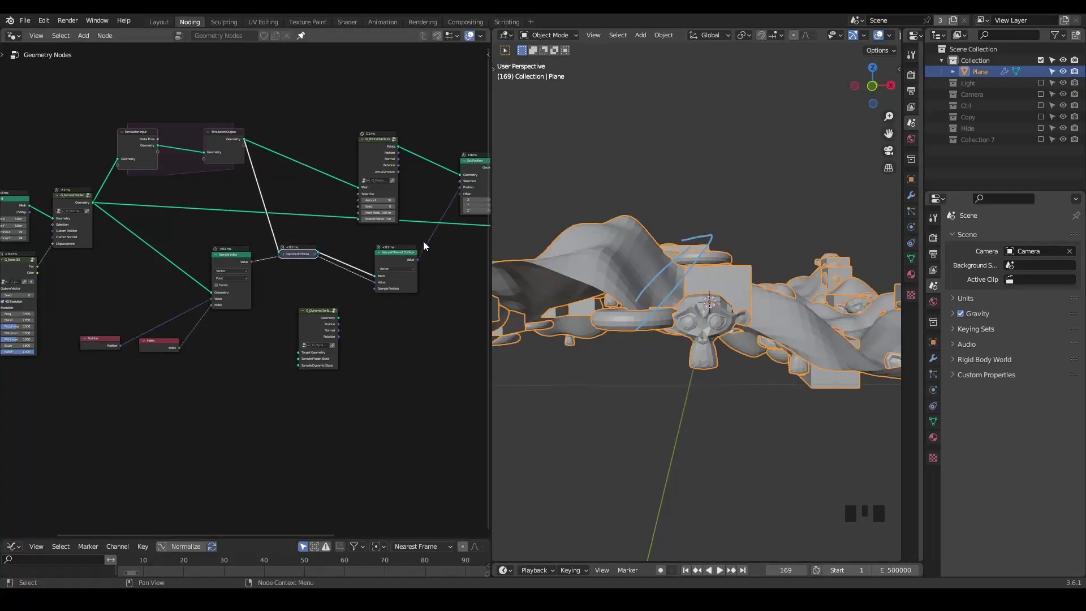
{"action": "left_click", "coordinate": [425, 245]}
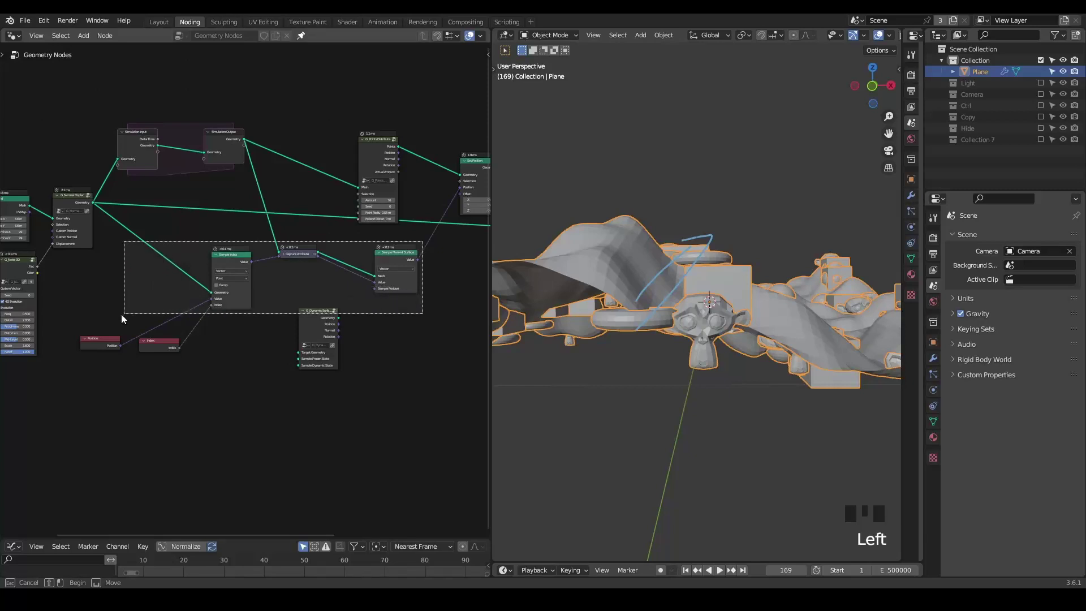
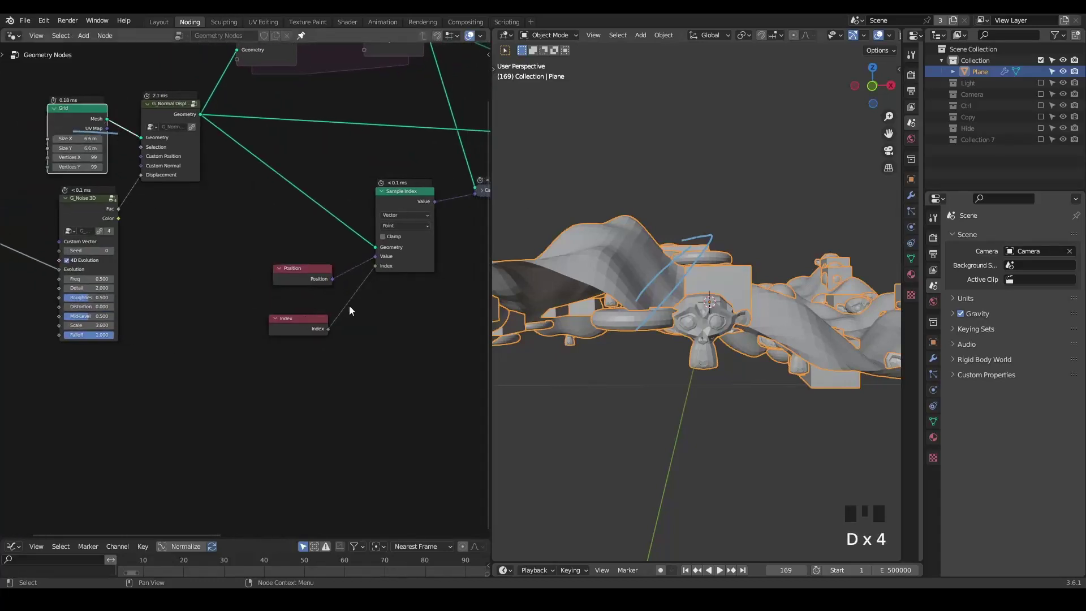
{"action": "key", "text": "d"}
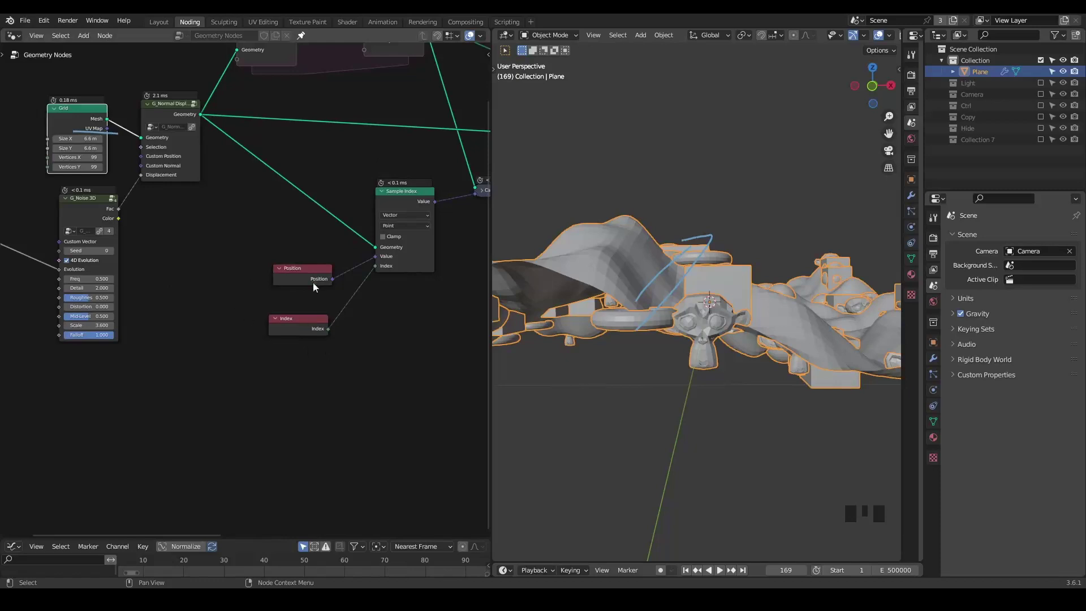
{"action": "left_click_drag", "start_coordinate": [308, 271], "coordinate": [381, 310]}
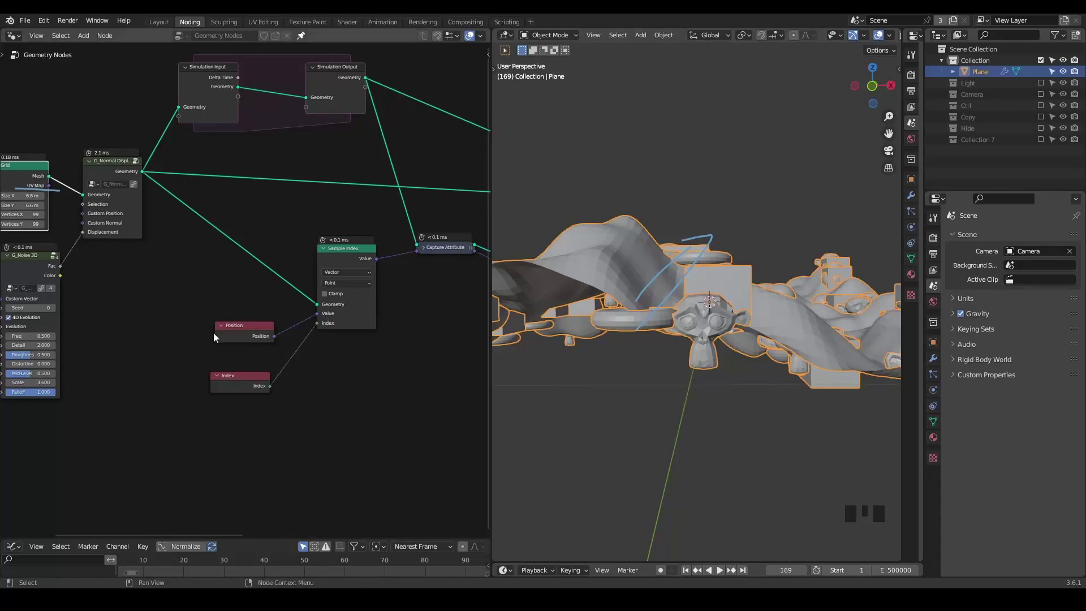